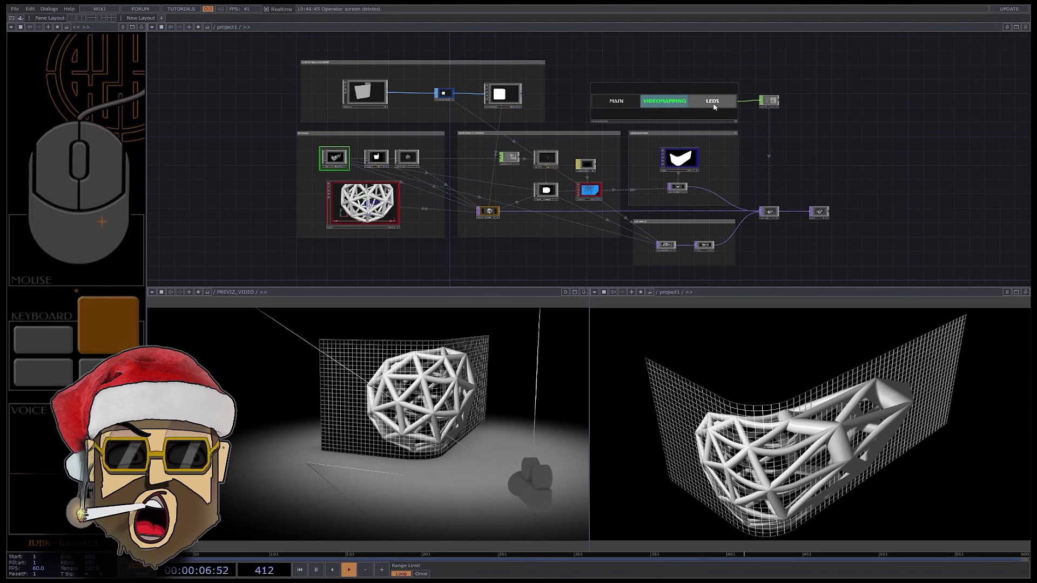
# Switch the output to LEDS and box-select the existing output network boxes.
pyautogui.moveTo(716, 108); pyautogui.dragTo(714, 113)
pyautogui.click(818, 414)
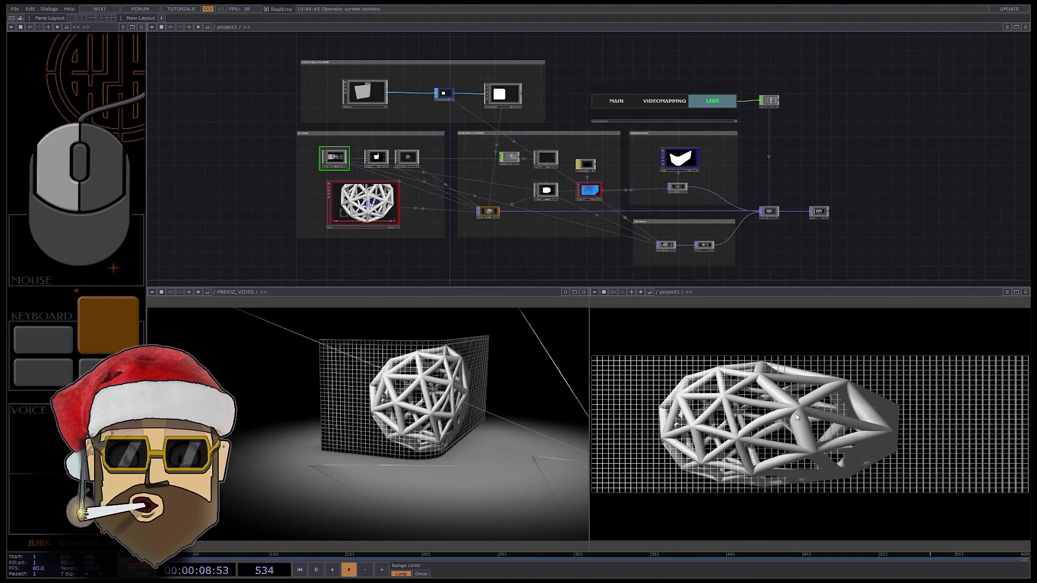
pyautogui.moveTo(820, 418); pyautogui.dragTo(818, 416)
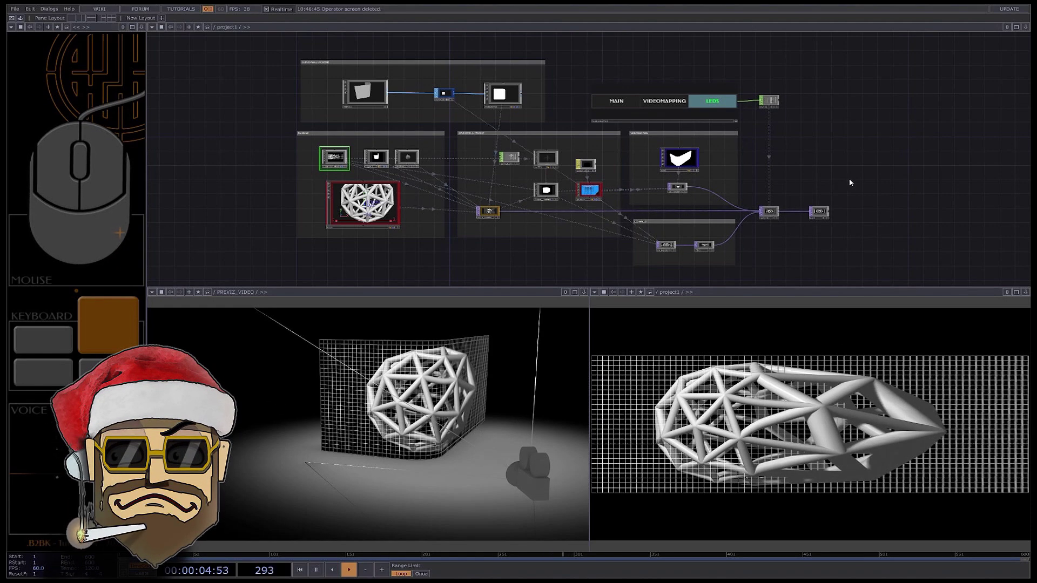
pyautogui.click(854, 181)
pyautogui.moveTo(799, 52); pyautogui.dragTo(454, 277)
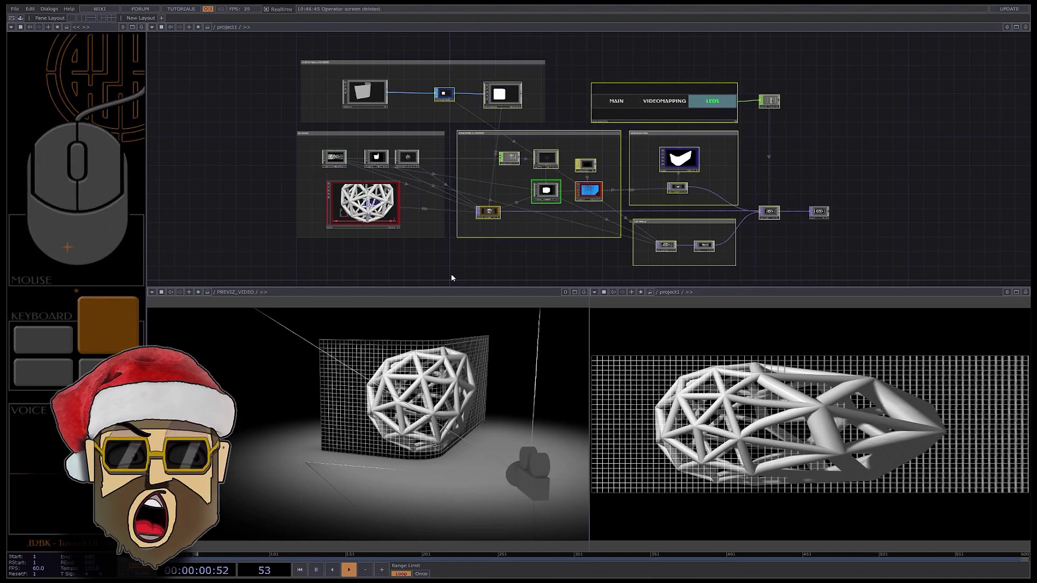
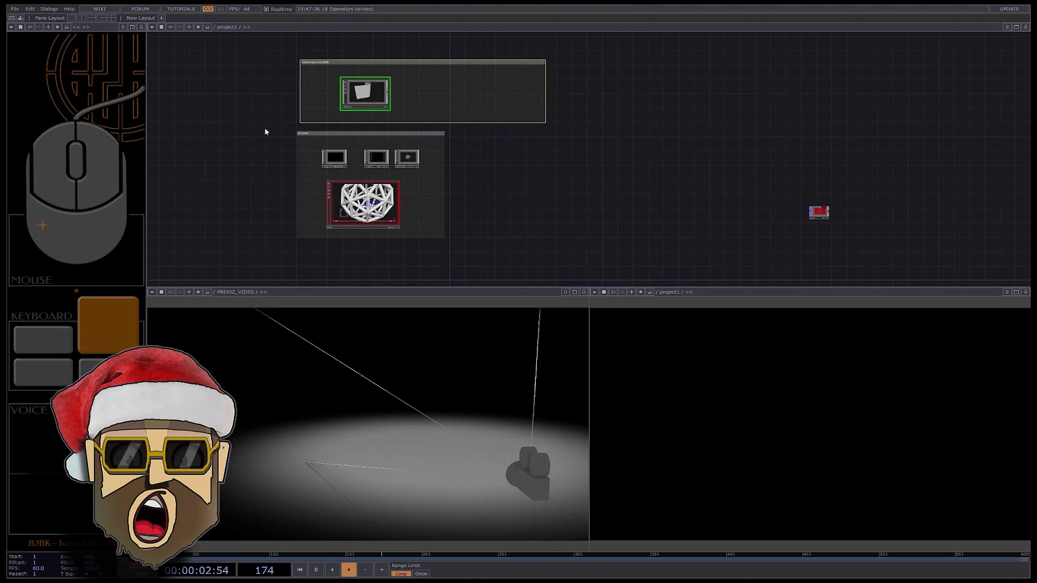
# Delete the selected output networks and add a null named null_screen after the screen geometry.
pyautogui.press('Delete')
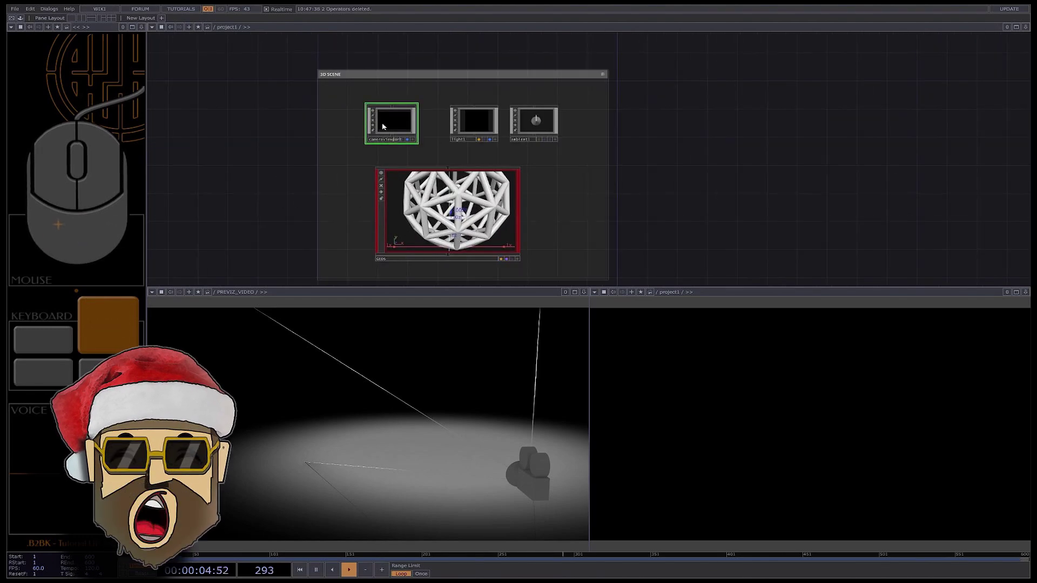
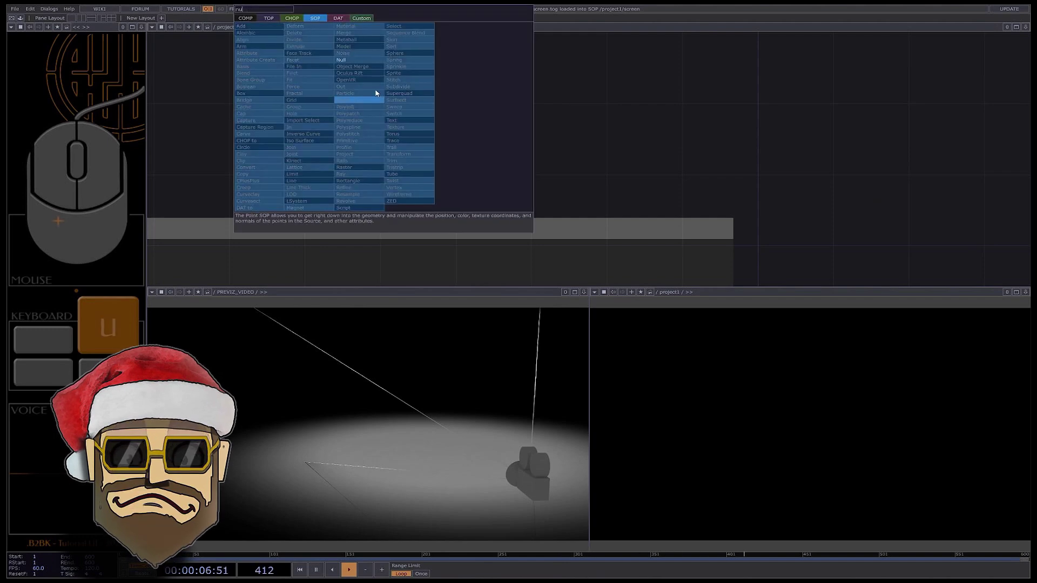
pyautogui.click(363, 68)
pyautogui.click(666, 109)
pyautogui.click(640, 138)
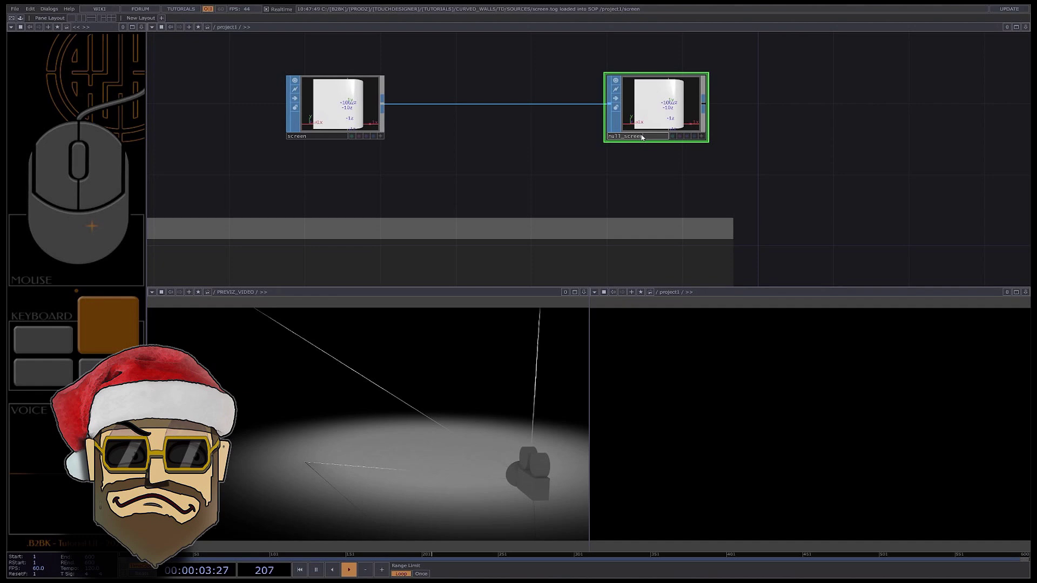
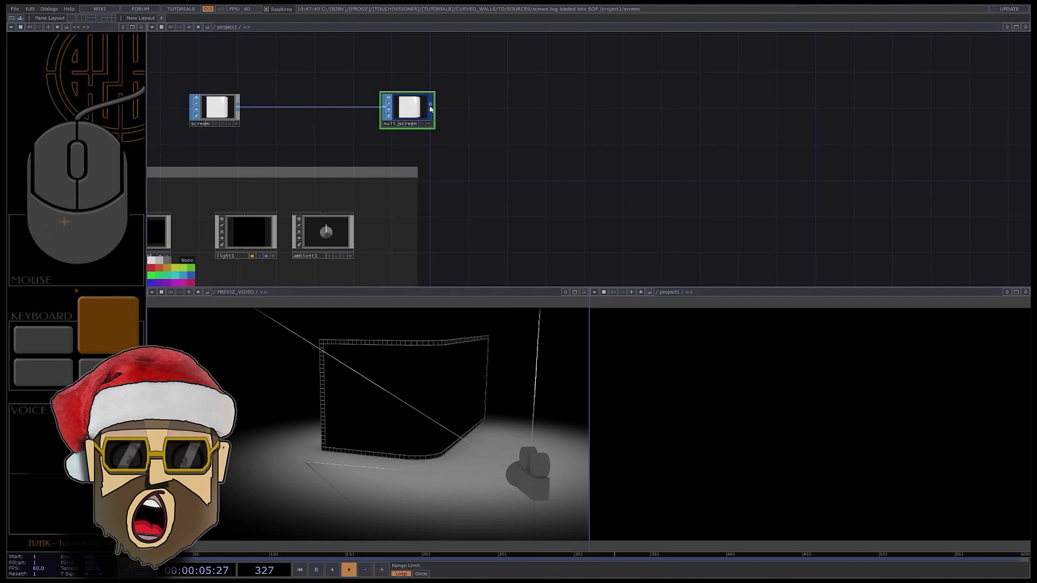
# Add a REFERENCE Geometry COMP fed by the null_screen output.
pyautogui.rightClick(434, 109)
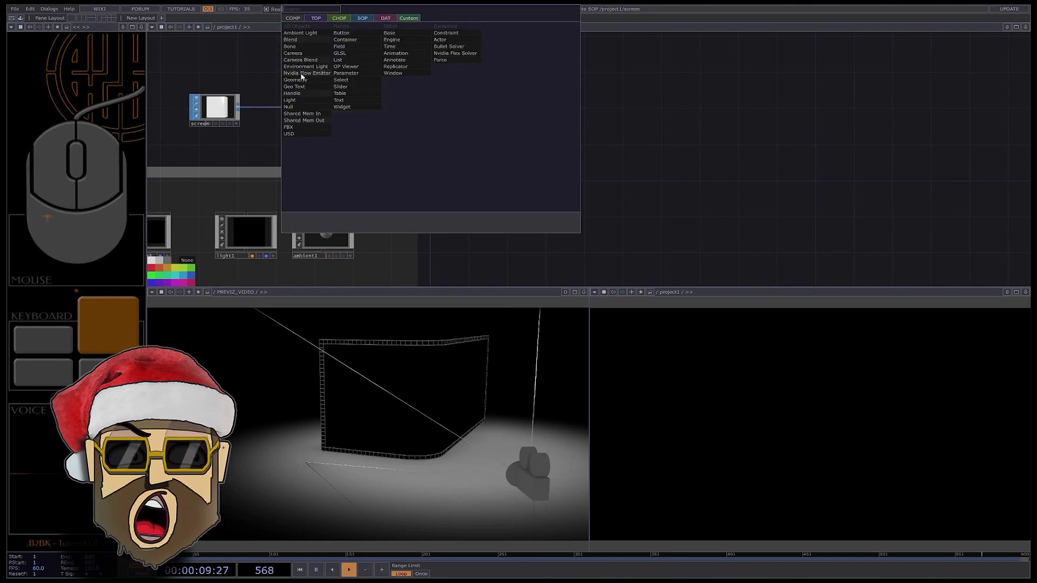
pyautogui.middleClick(522, 114)
pyautogui.click(528, 119)
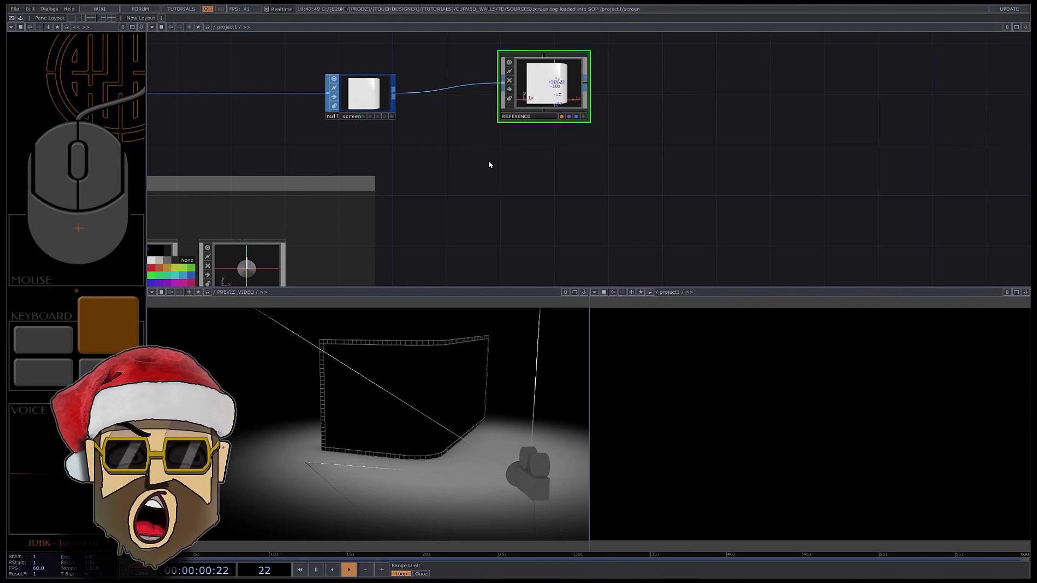
pyautogui.middleClick(474, 195)
pyautogui.click(481, 198)
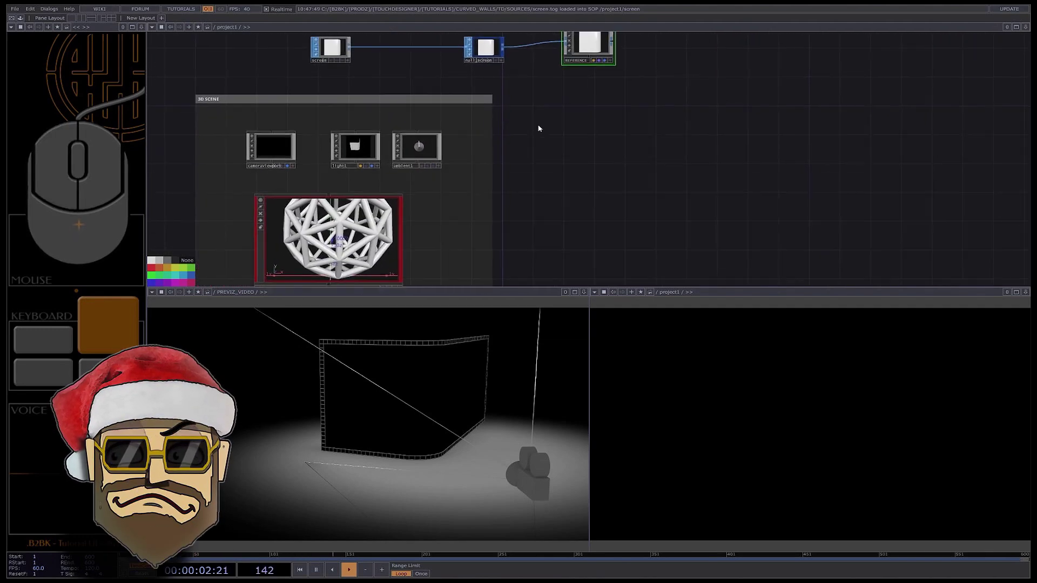
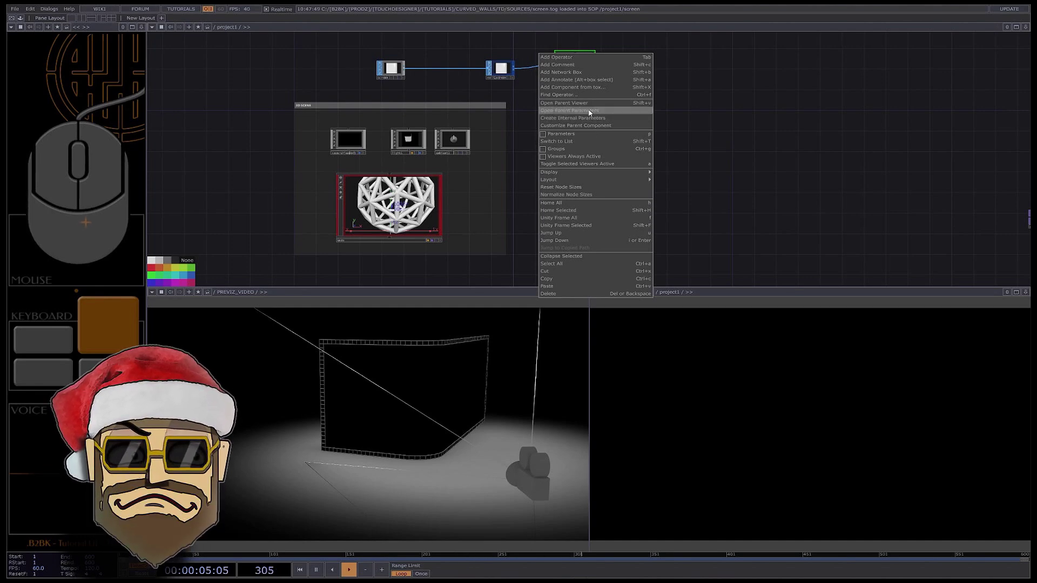
# Set the project container's Mouse UV Buttons Middle and Right to On.
pyautogui.click(592, 112)
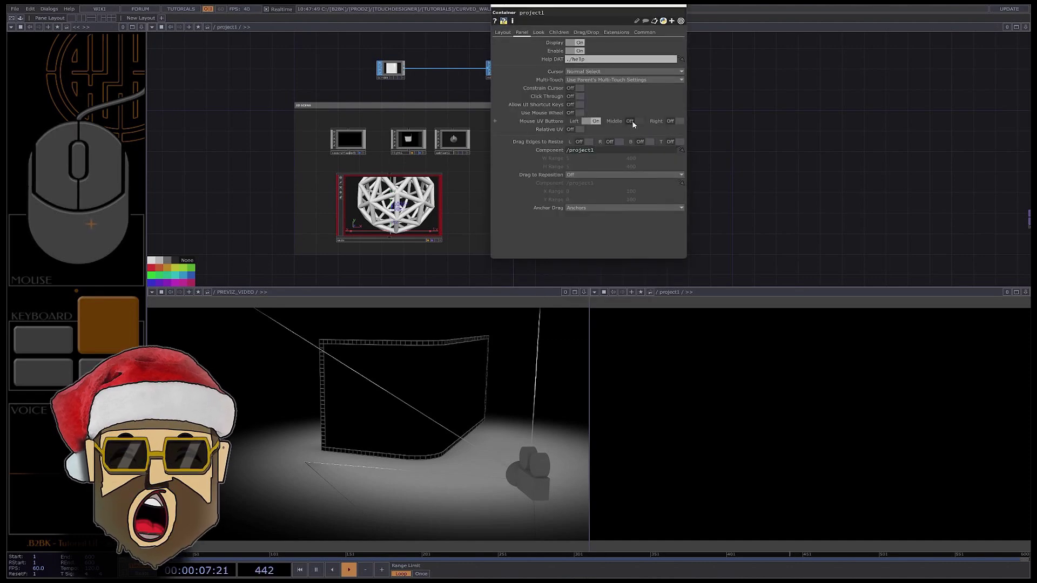
pyautogui.click(636, 125)
pyautogui.click(678, 124)
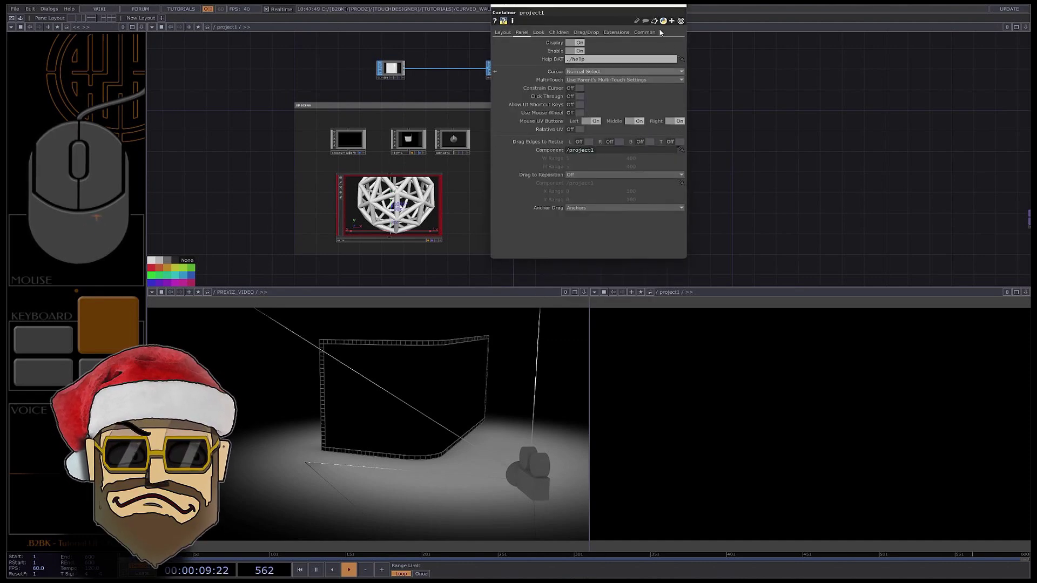
pyautogui.moveTo(581, 189); pyautogui.dragTo(567, 180)
pyautogui.click(567, 180)
# Add a Render TOP using the viewport camera with Geometry set to GEOS REFERENCE.
pyautogui.click(456, 83)
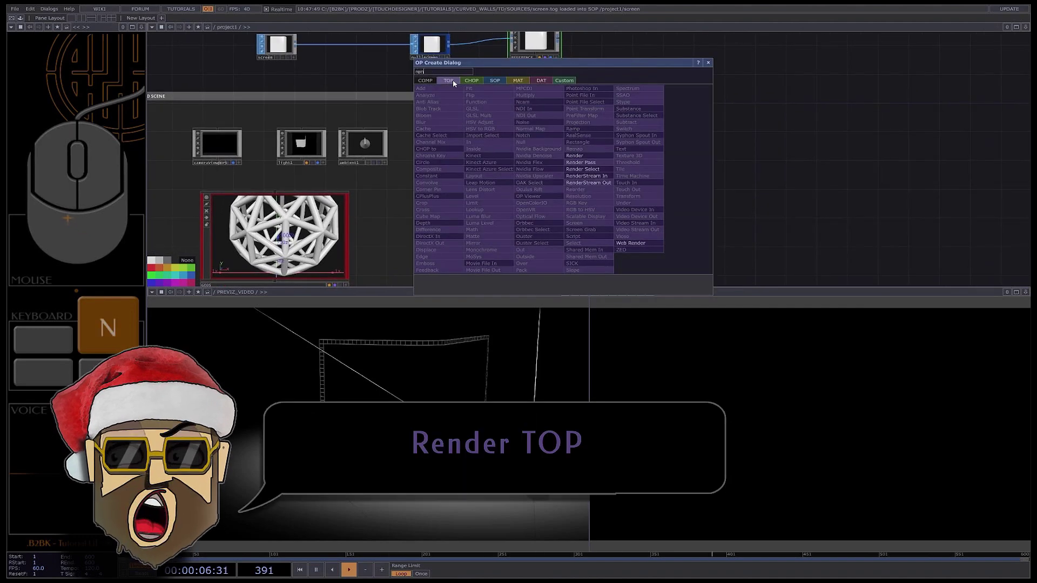
pyautogui.moveTo(587, 158); pyautogui.dragTo(563, 163)
pyautogui.click(565, 185)
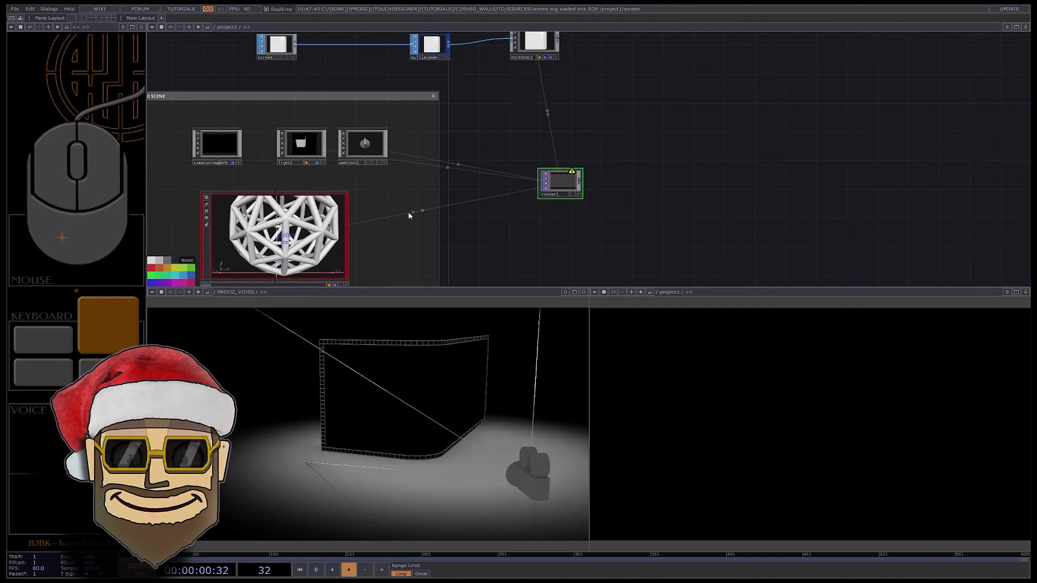
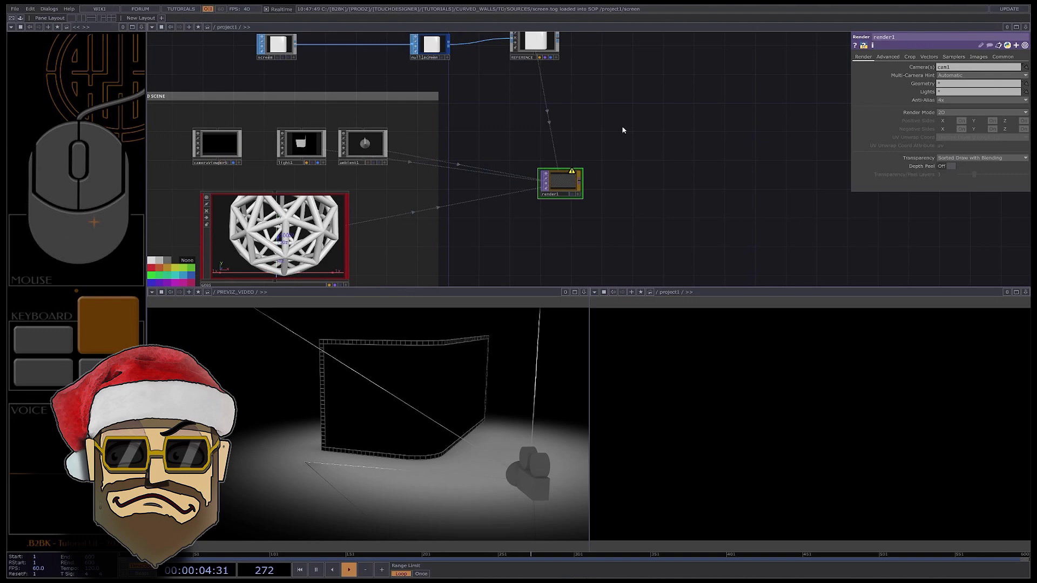
pyautogui.click(232, 148)
pyautogui.click(908, 85)
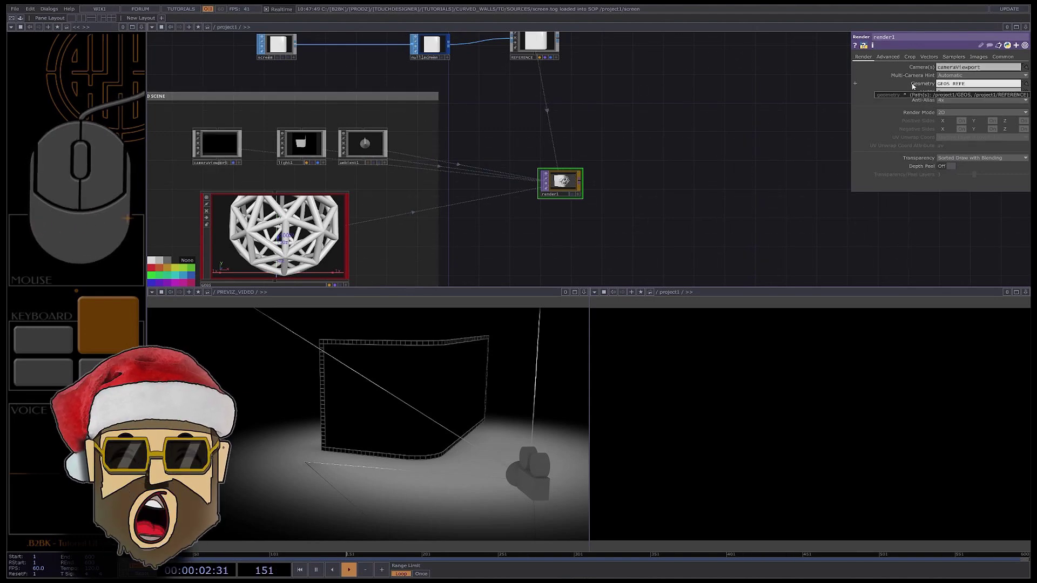
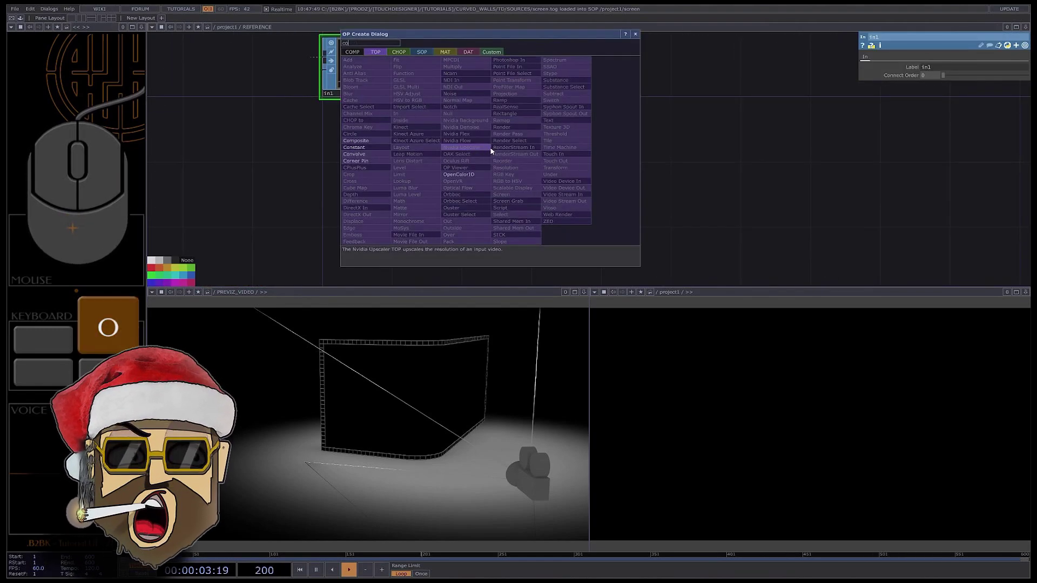
# Add a constant1 Constant MAT and set REFERENCE's render material to constant1 as wireframe.
pyautogui.click(452, 54)
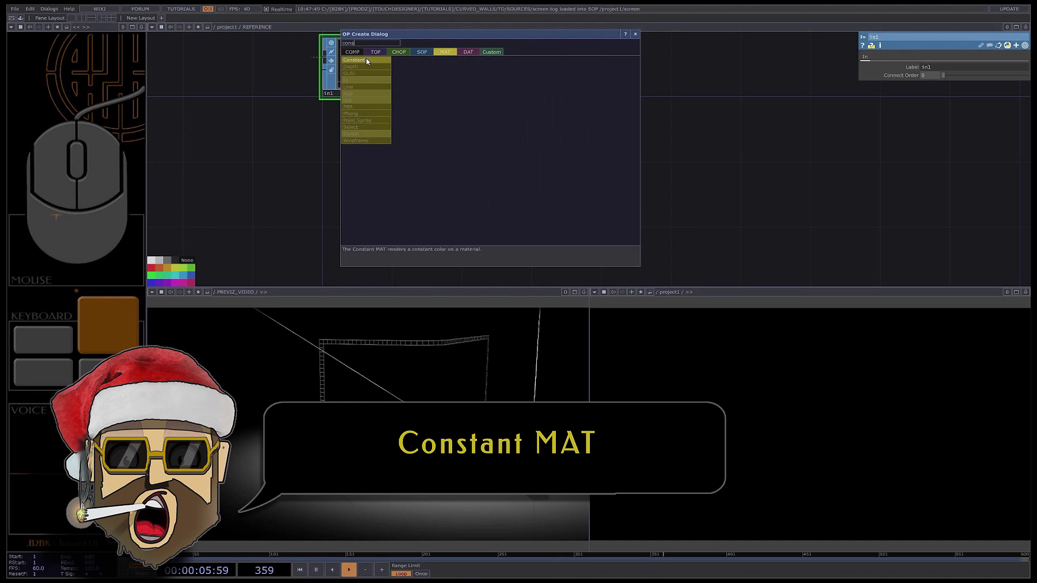
pyautogui.click(424, 91)
pyautogui.click(533, 166)
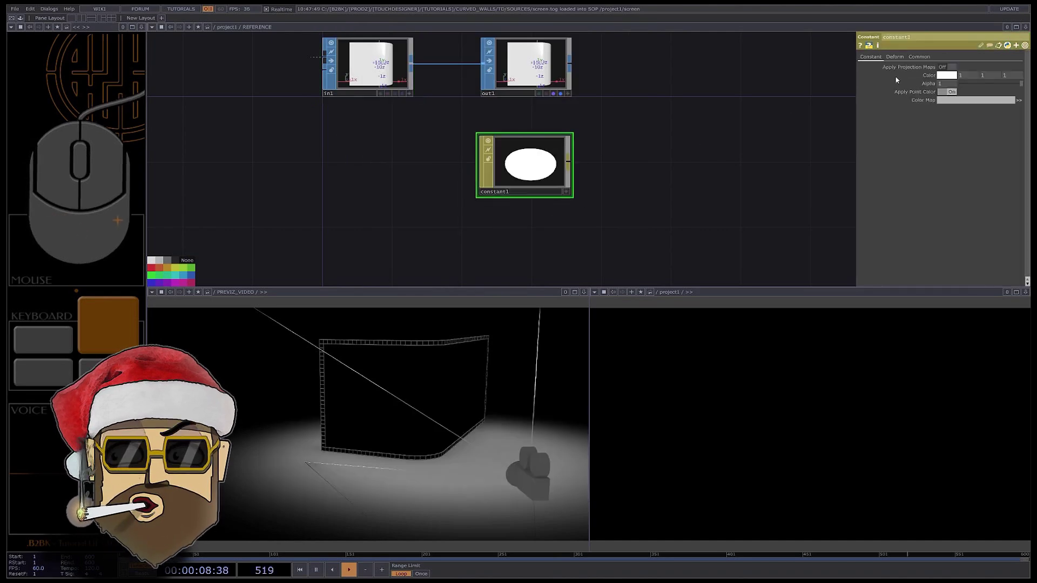
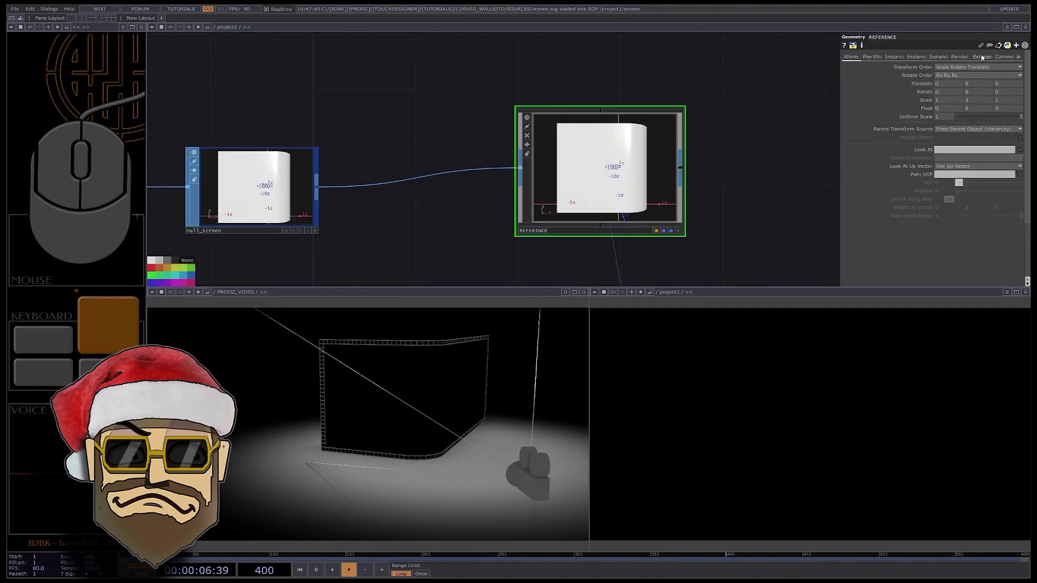
pyautogui.click(962, 60)
pyautogui.click(956, 74)
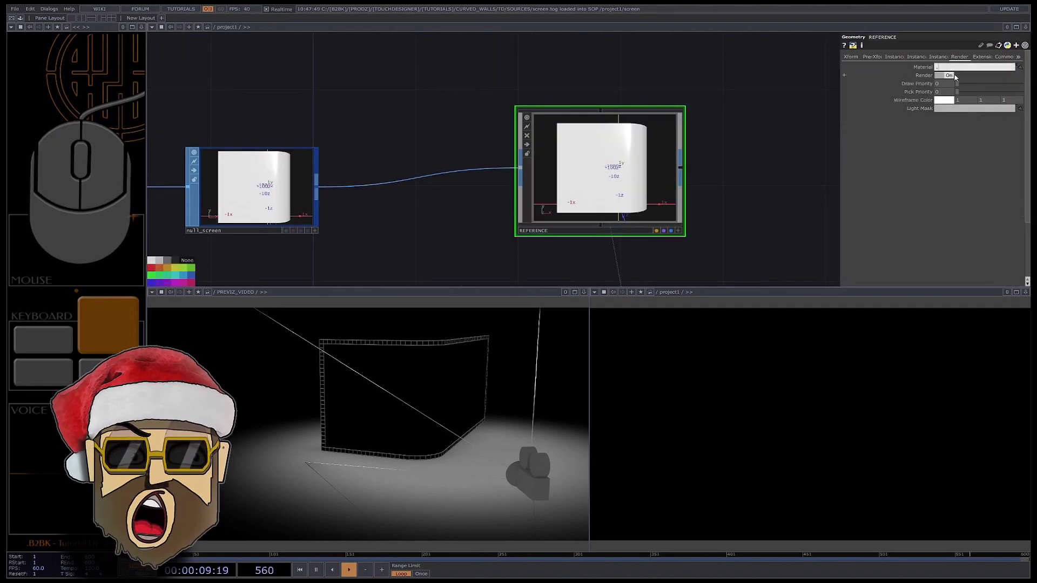
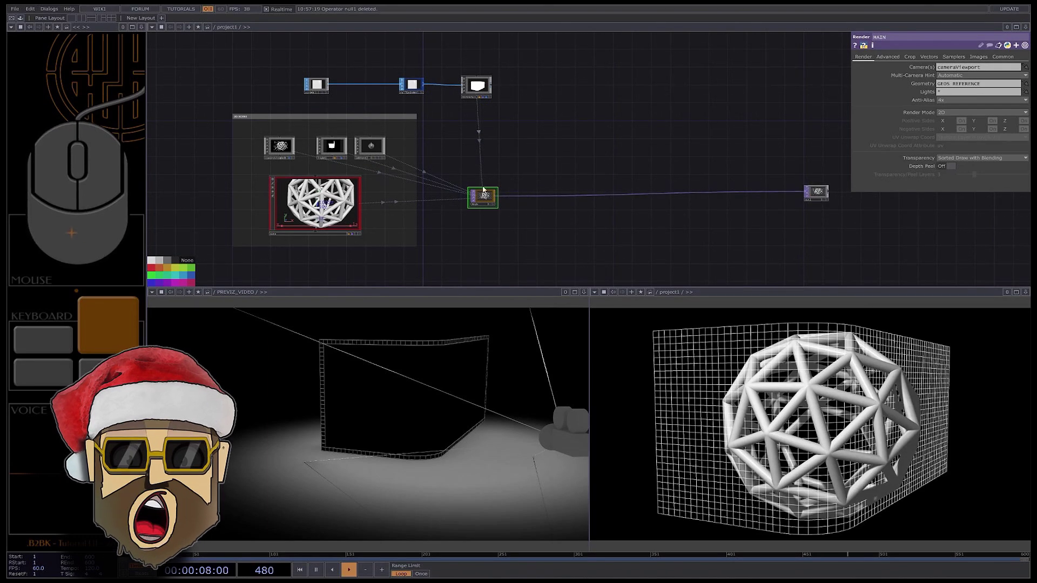
# Set the MAIN Render TOP's Lights to light1 ambient1.
pyautogui.click(485, 199)
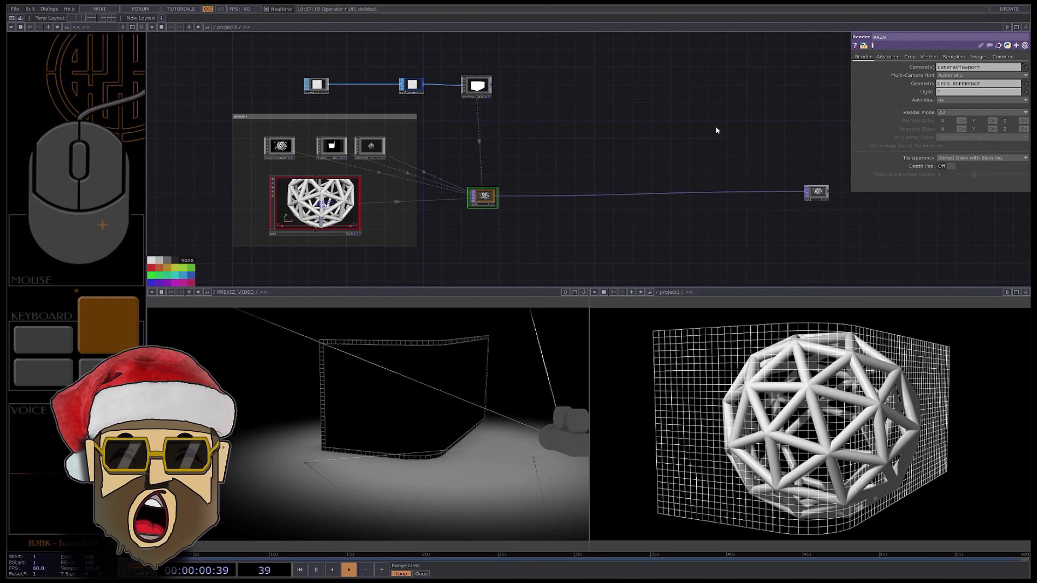
pyautogui.click(922, 95)
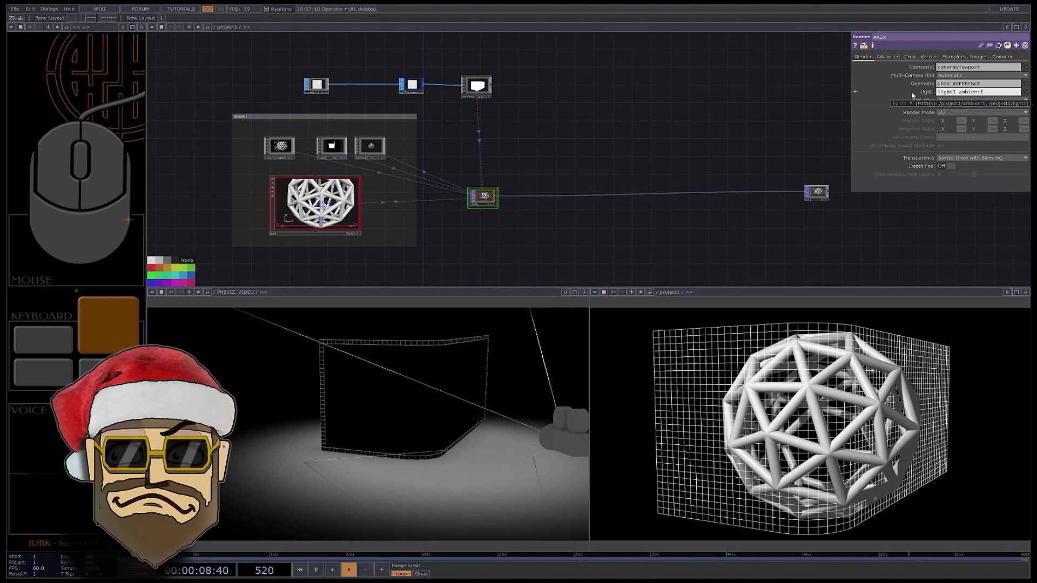
pyautogui.click(560, 155)
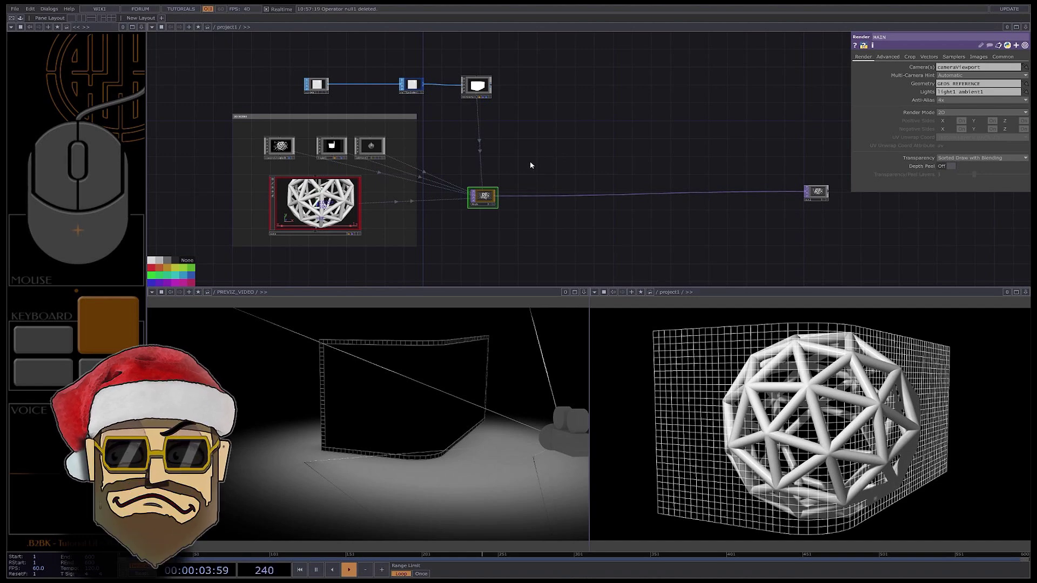
# Add a light2 Light COMP and position it in the network.
pyautogui.middleClick(523, 171)
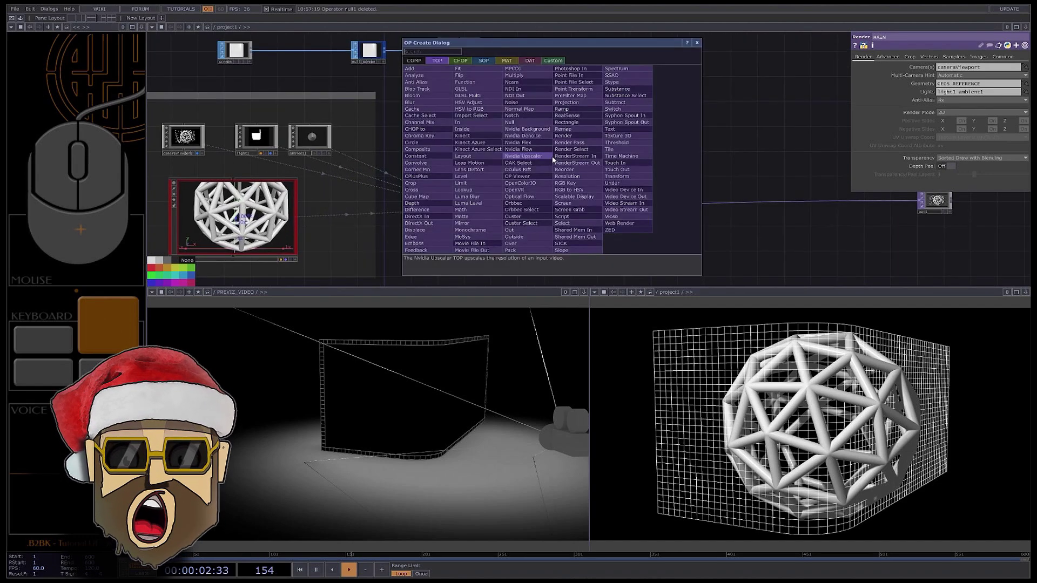
pyautogui.click(410, 62)
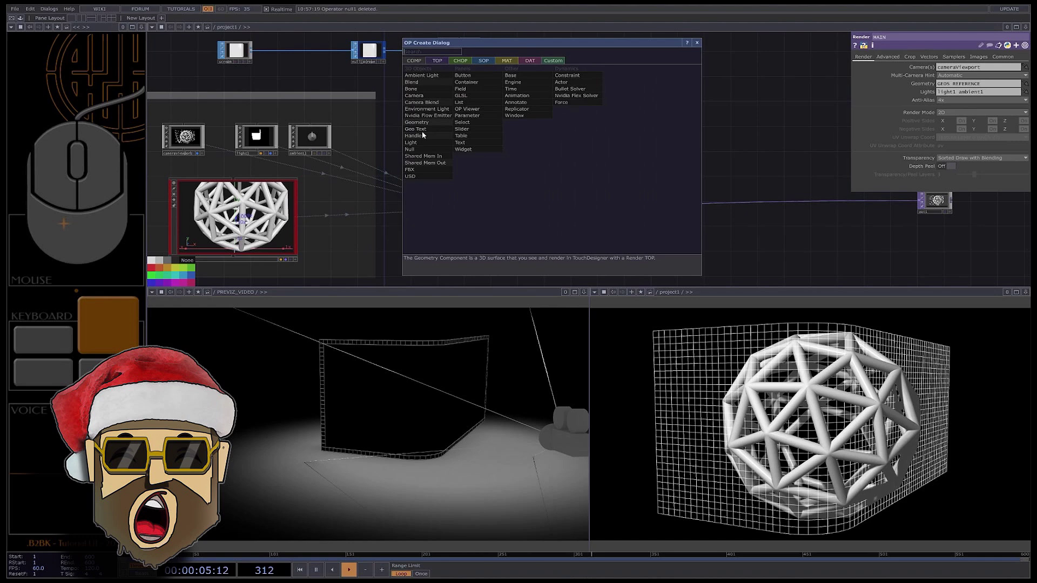
pyautogui.click(428, 145)
pyautogui.click(539, 158)
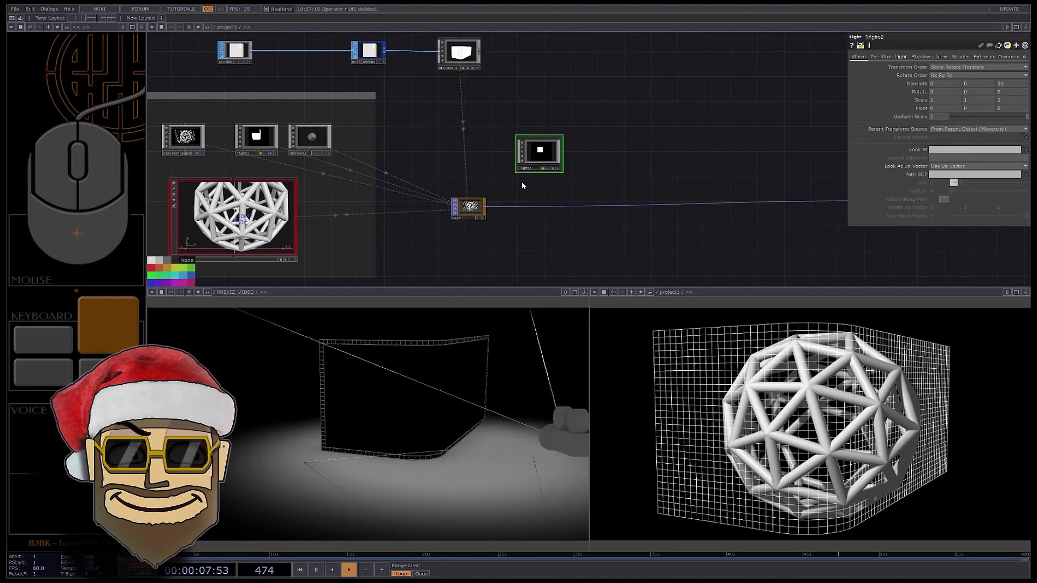
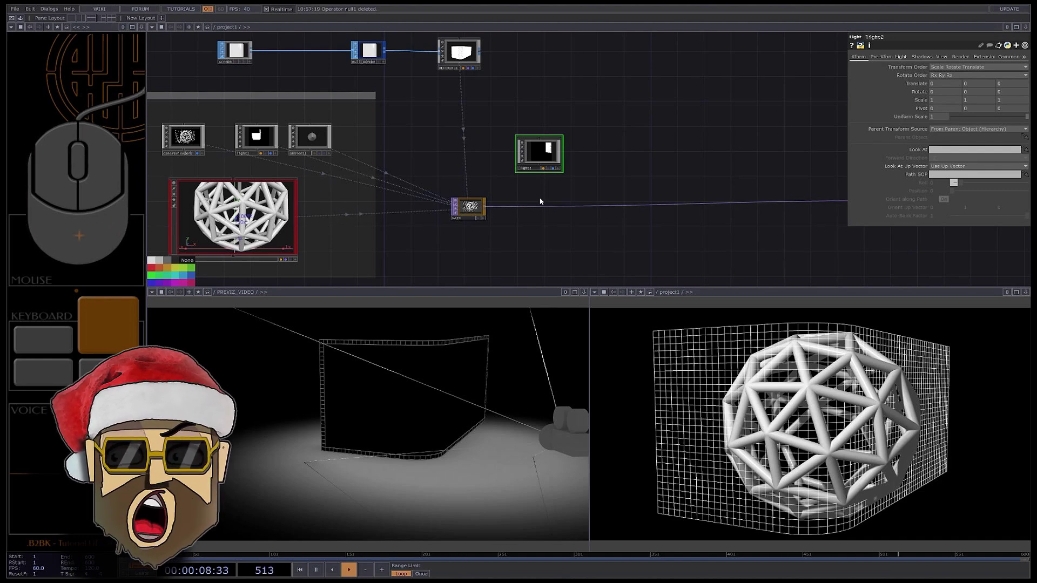
pyautogui.click(548, 166)
pyautogui.moveTo(190, 156); pyautogui.dragTo(190, 151)
pyautogui.click(543, 163)
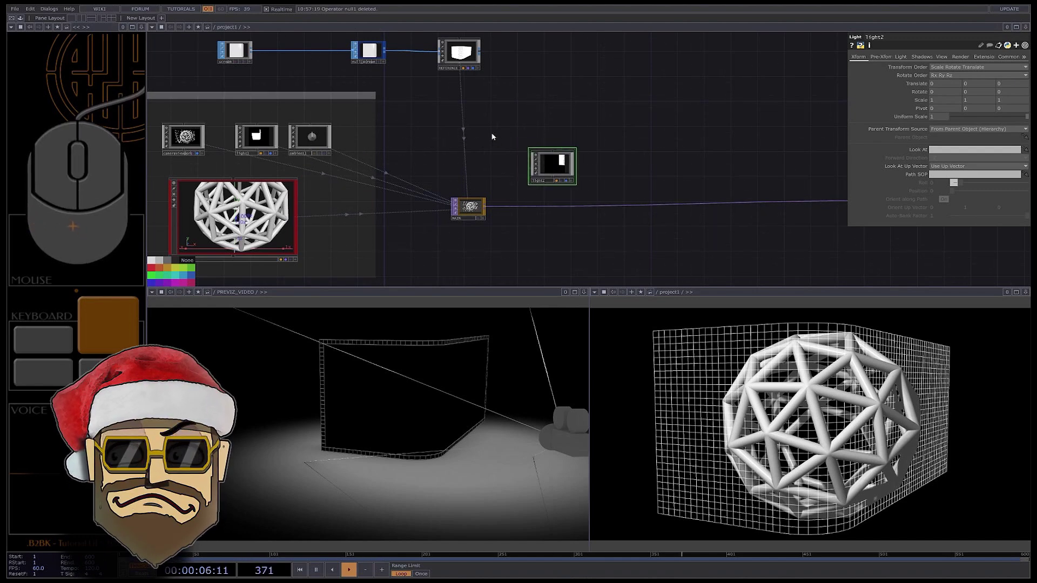
# Add an Object CHOP object1 with Target Object set to cameraviewport.
pyautogui.click(495, 136)
pyautogui.click(405, 40)
pyautogui.press('o')
pyautogui.press('b')
pyautogui.click(493, 134)
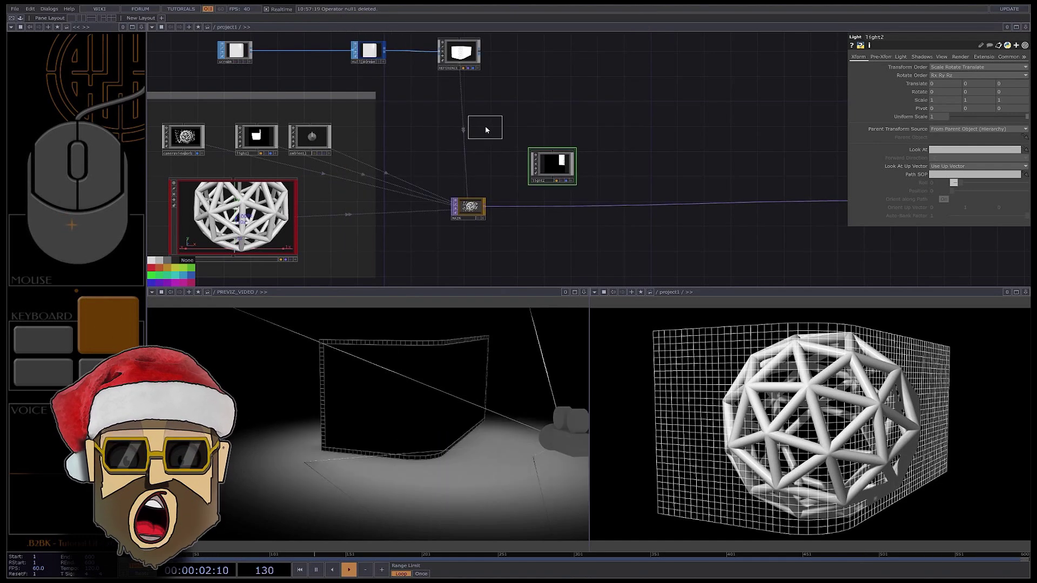
pyautogui.click(486, 127)
pyautogui.moveTo(199, 142); pyautogui.dragTo(937, 81)
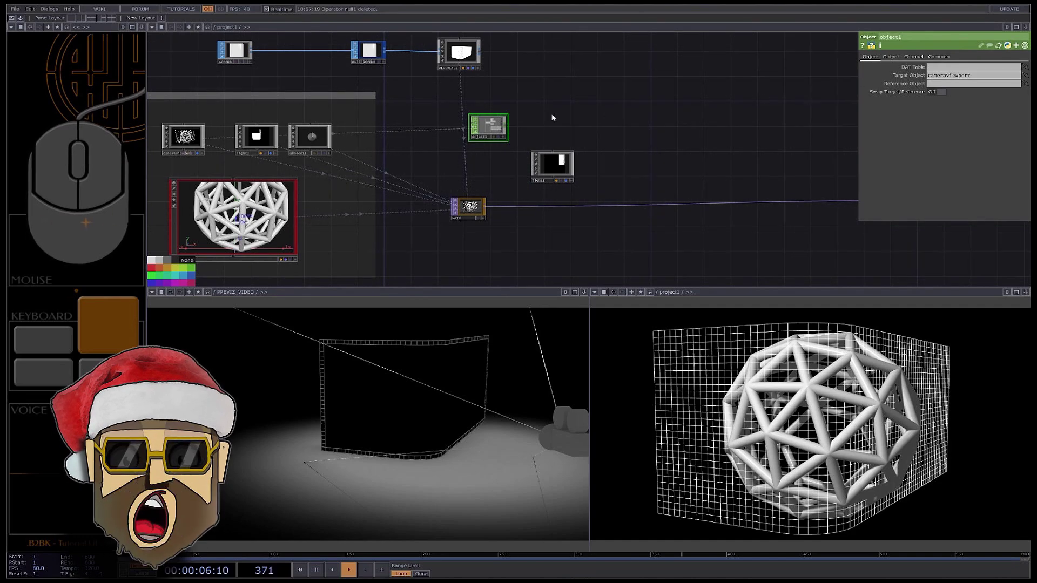
pyautogui.middleClick(502, 135)
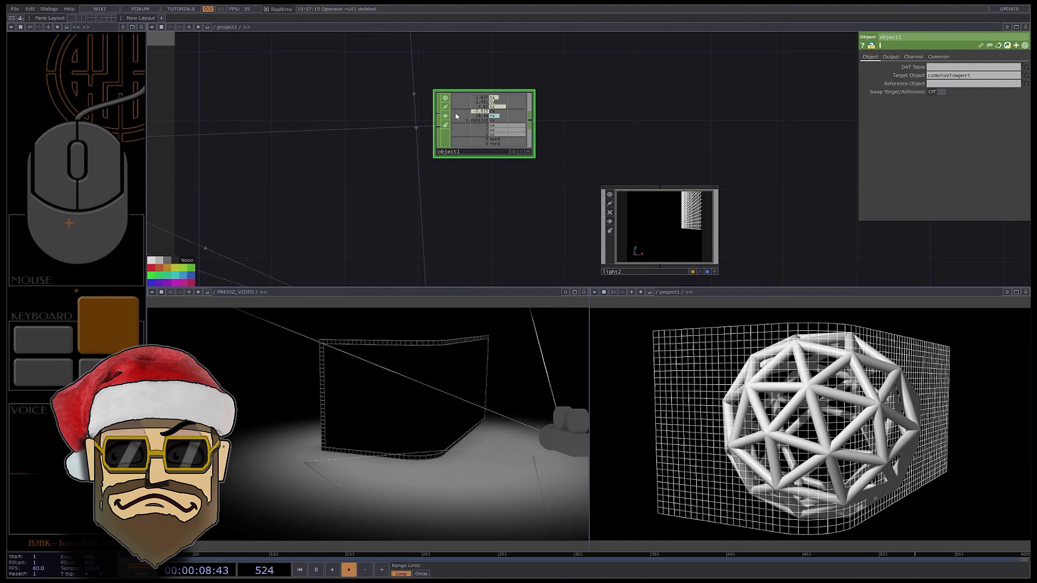
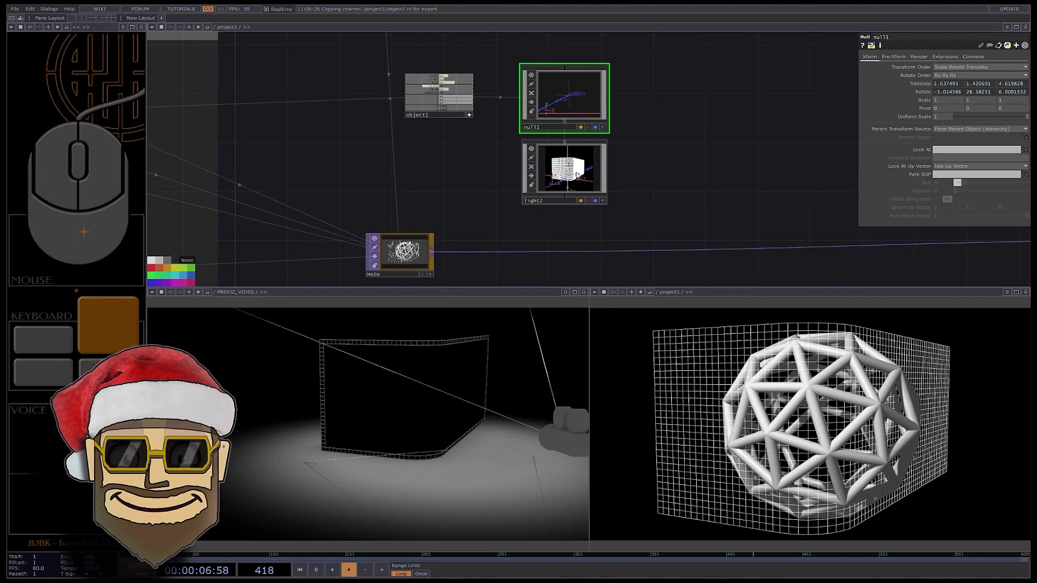
# Select around null1 and shift the network view to make room on the right.
pyautogui.click(579, 177)
pyautogui.click(653, 164)
pyautogui.middleClick(666, 166)
pyautogui.moveTo(676, 171); pyautogui.dragTo(622, 170)
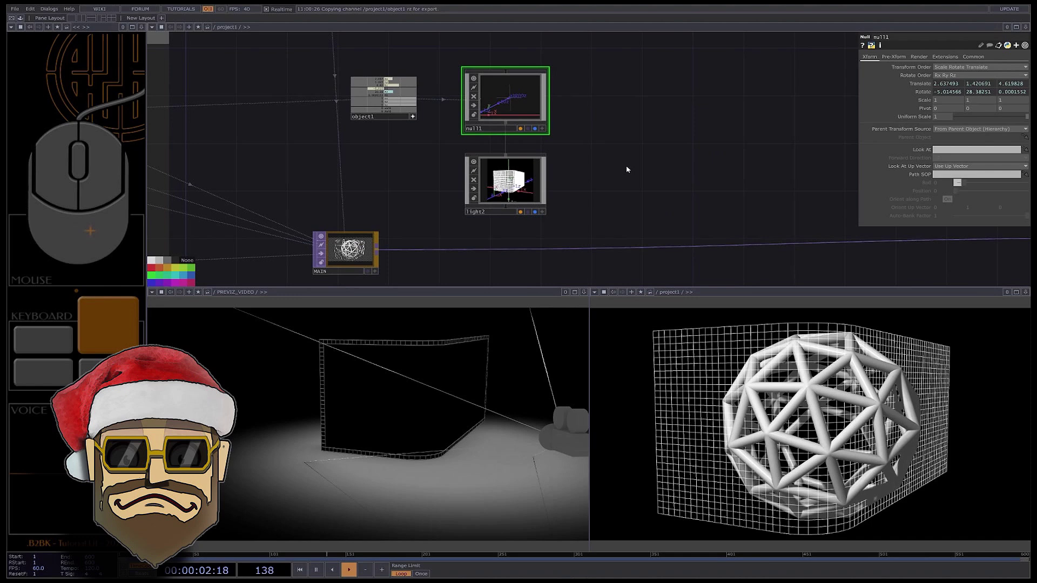
pyautogui.click(630, 168)
# Add a Geometry COMP renamed SCREEN beside light2 and begin renaming light2.
pyautogui.press('e')
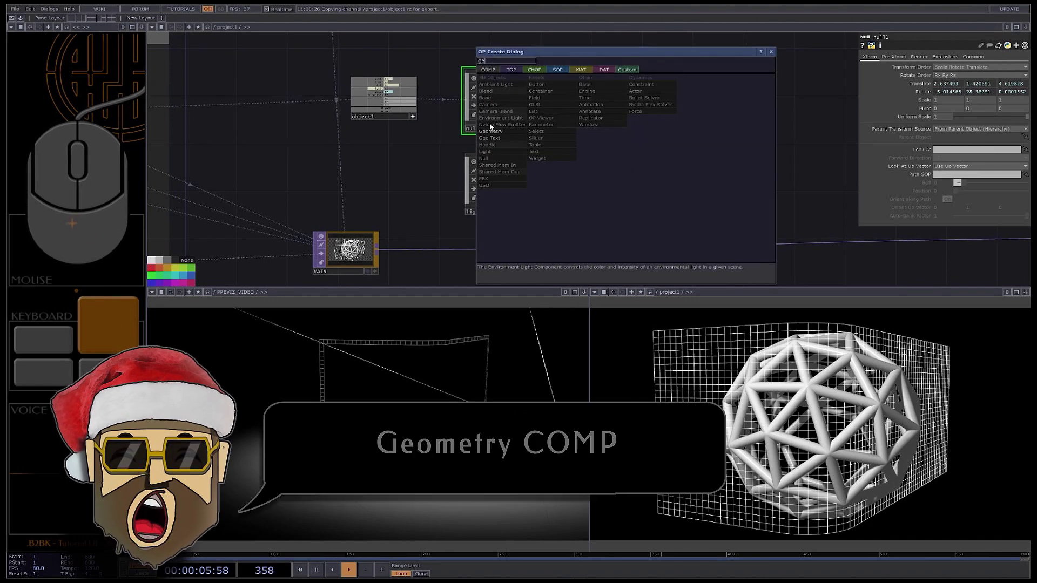
pyautogui.click(649, 177)
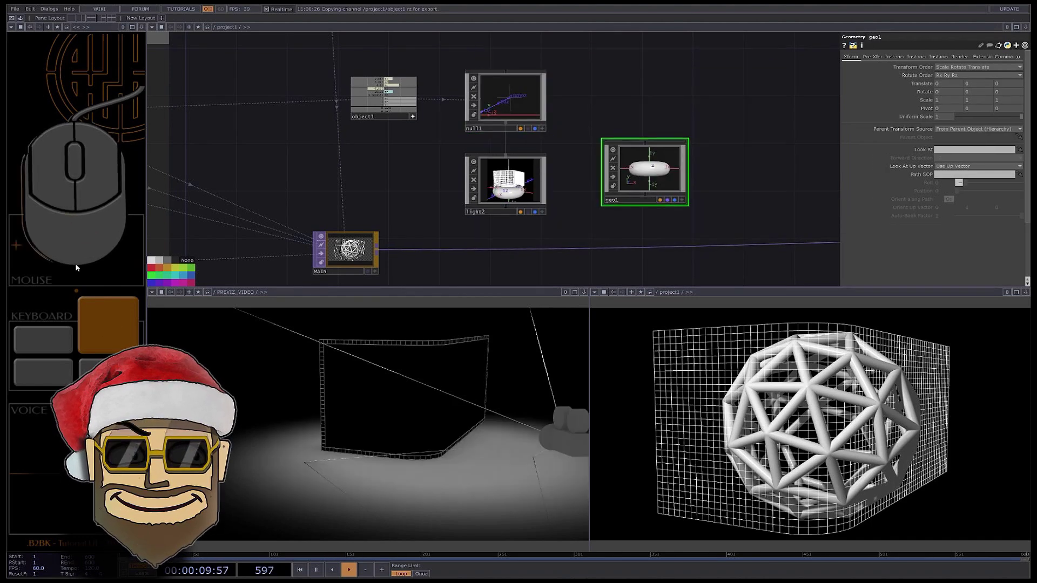
pyautogui.click(228, 263)
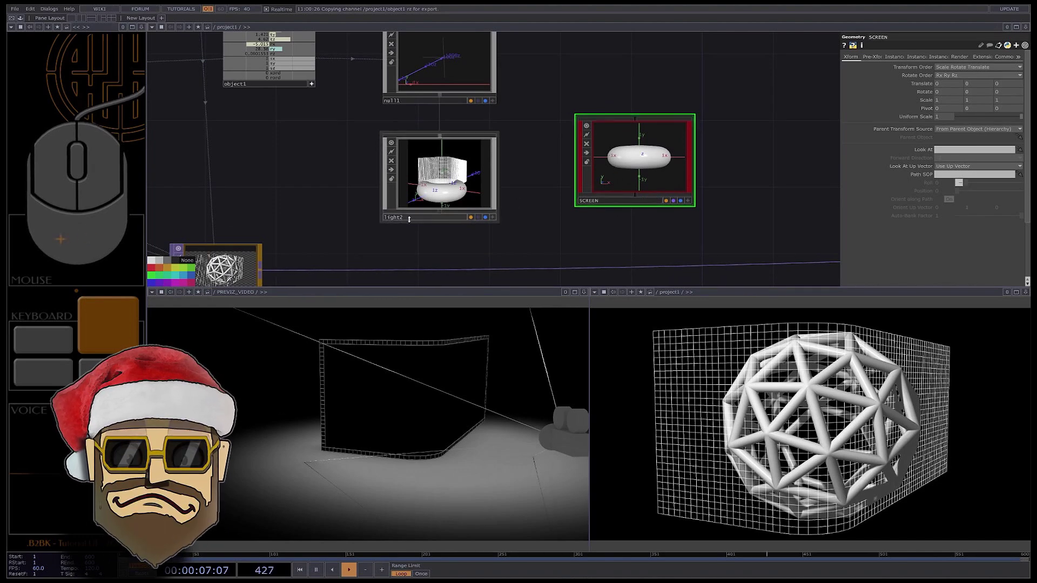
pyautogui.click(413, 221)
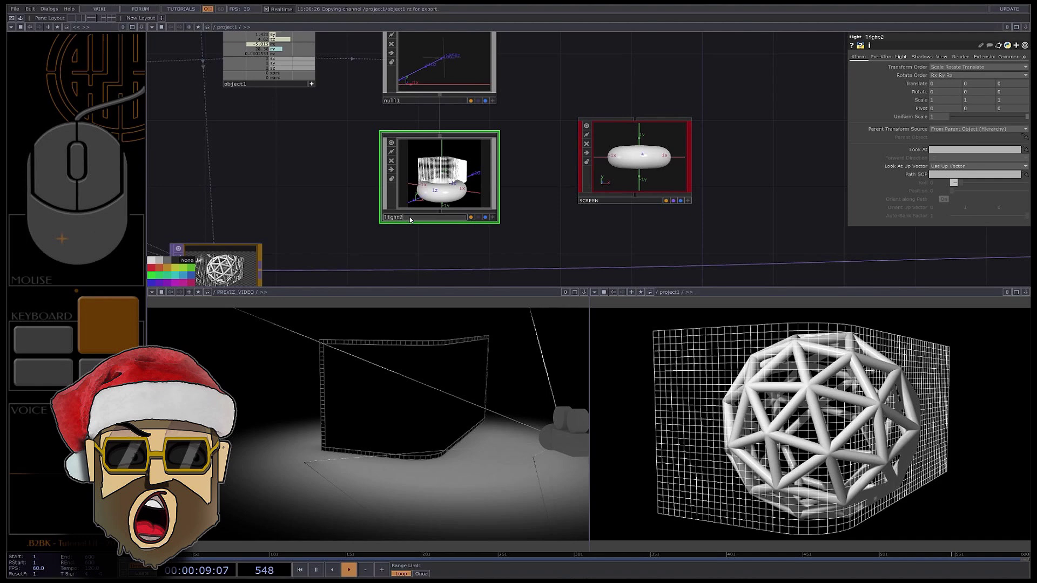
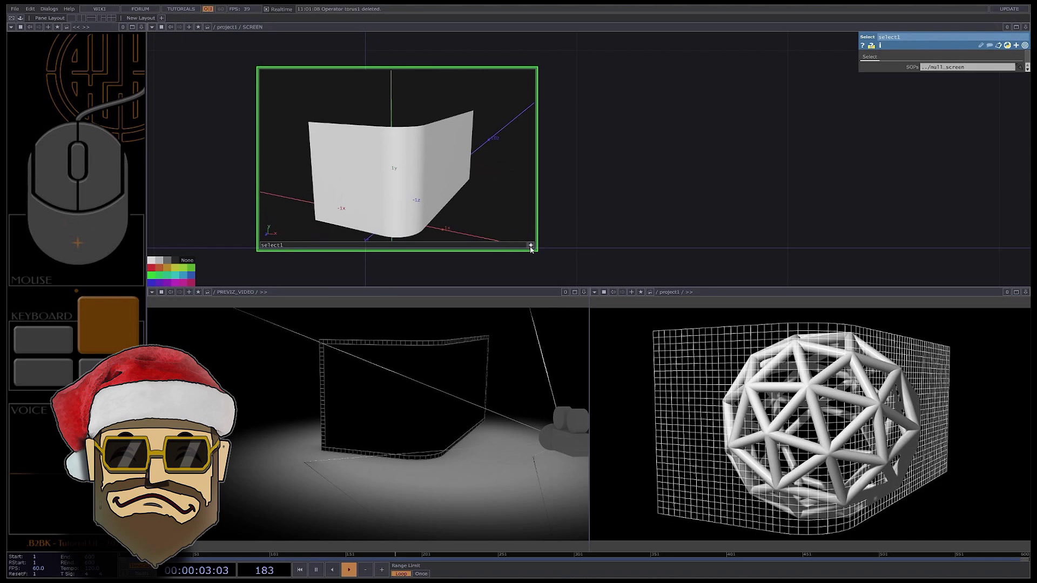
# Append a Null SOP after select1 inside SCREEN with display and render flags on.
pyautogui.click(534, 250)
pyautogui.rightClick(534, 160)
pyautogui.press('u')
pyautogui.click(745, 151)
pyautogui.click(894, 247)
pyautogui.click(886, 247)
pyautogui.click(587, 142)
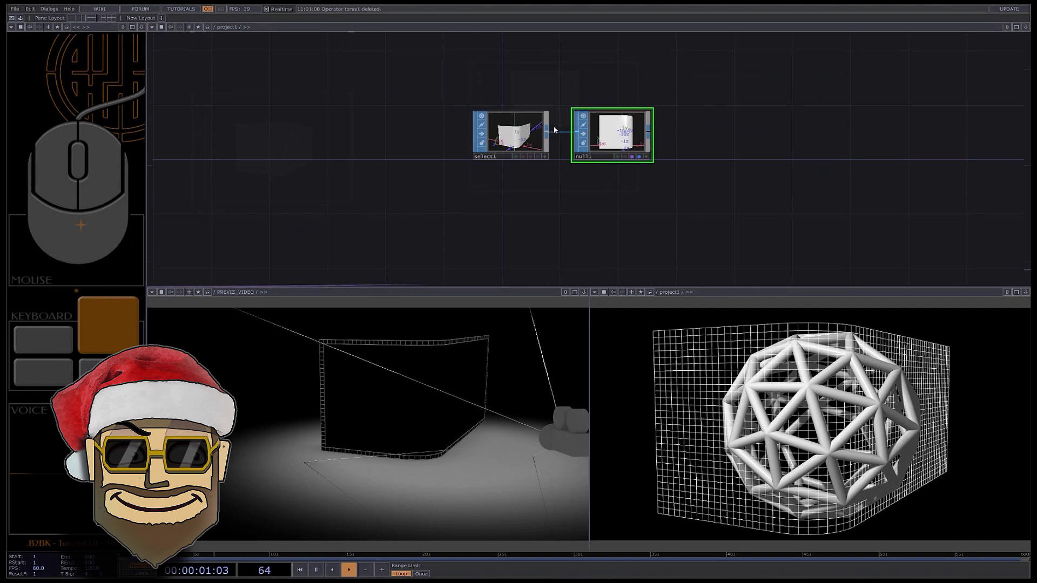
pyautogui.click(570, 108)
# Add a Constant MAT above SCREEN with Apply Projection Maps set to On.
pyautogui.click(524, 19)
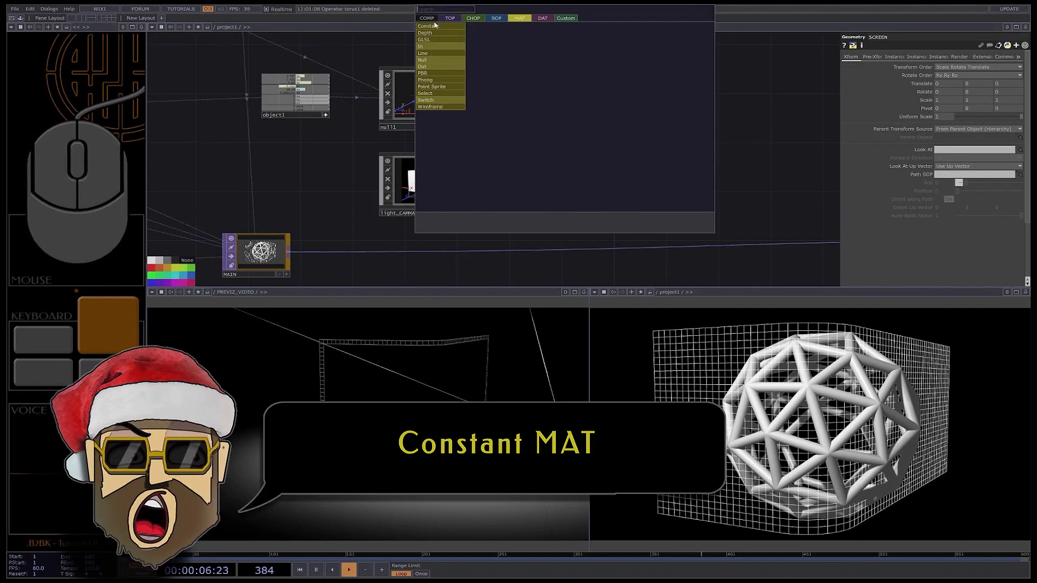
pyautogui.click(437, 29)
pyautogui.click(568, 95)
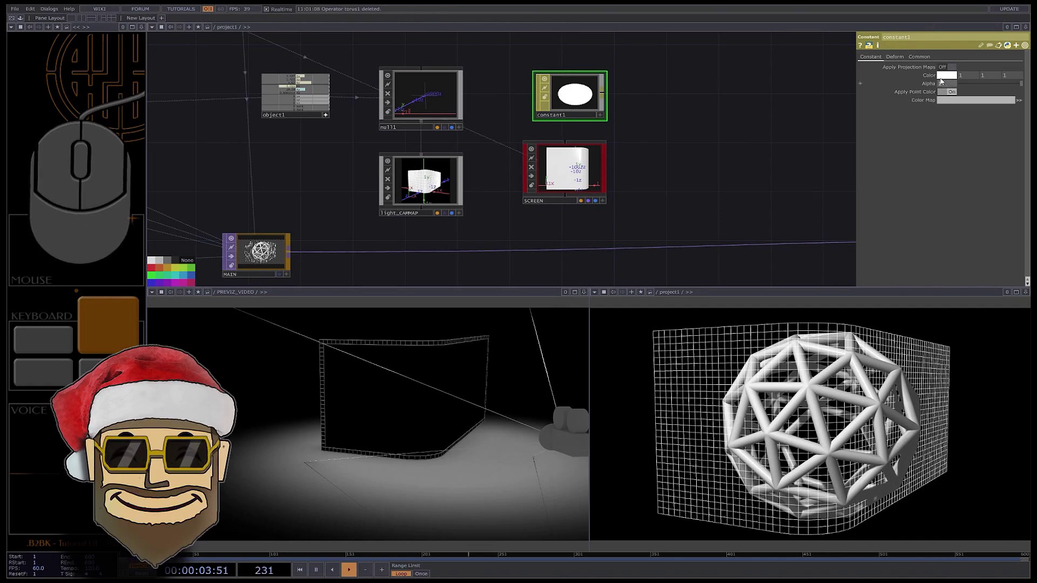
pyautogui.click(950, 68)
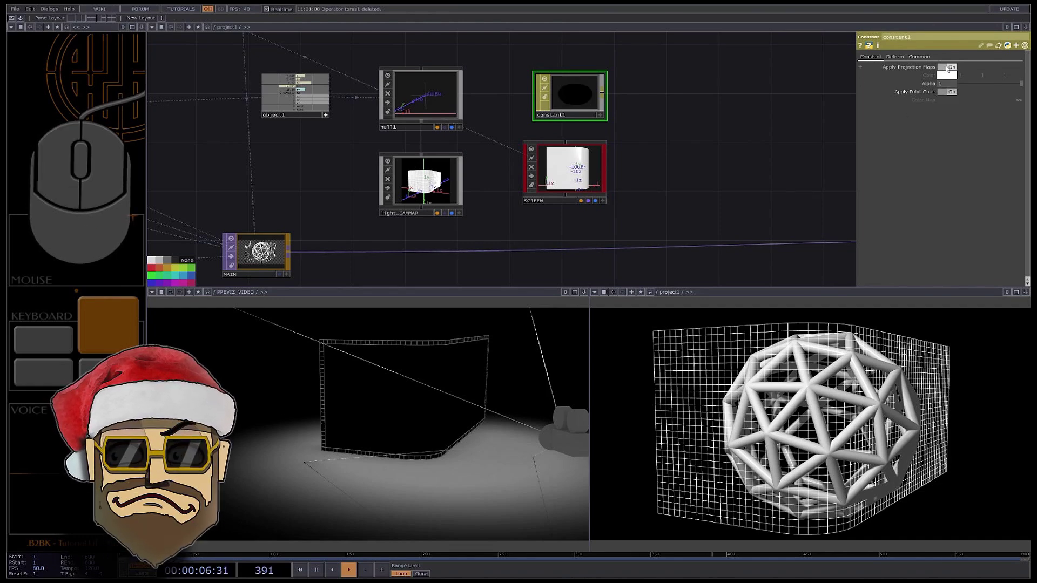
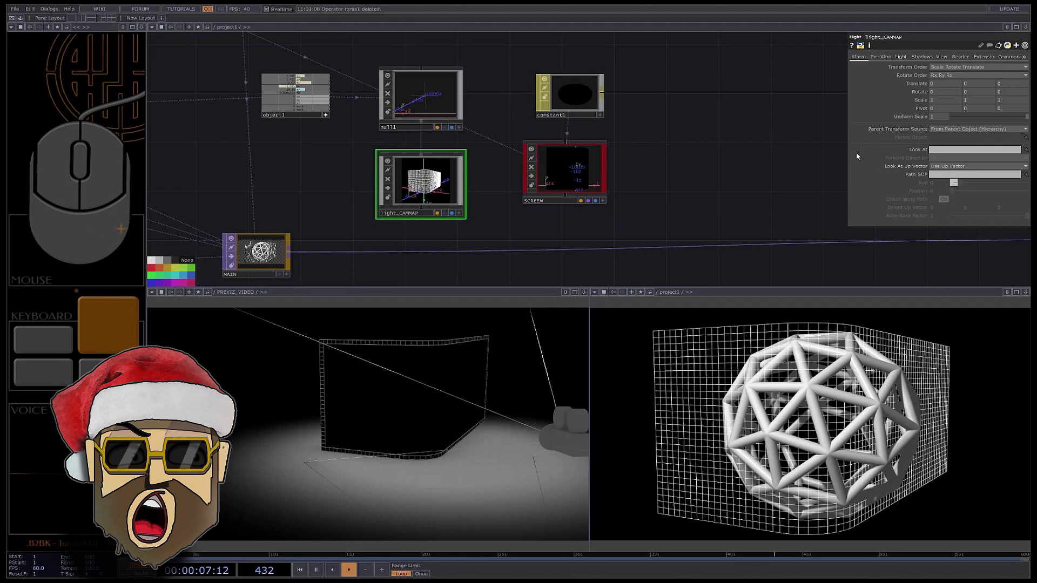
# Set light_CAMMAP's Projector Map to MAIN and drive its FOV with op('cameraviewport').par.fov.
pyautogui.click(906, 59)
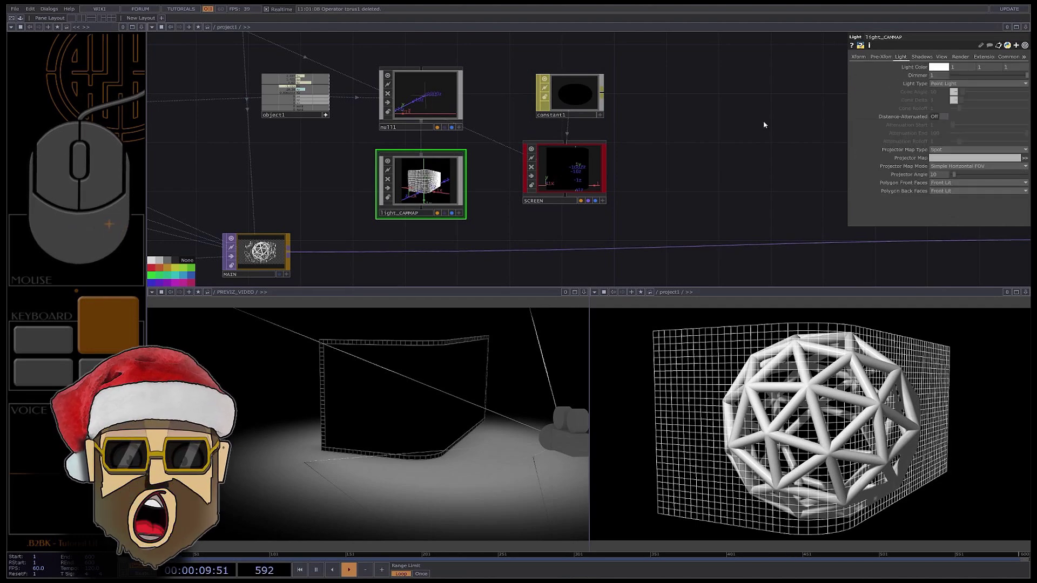
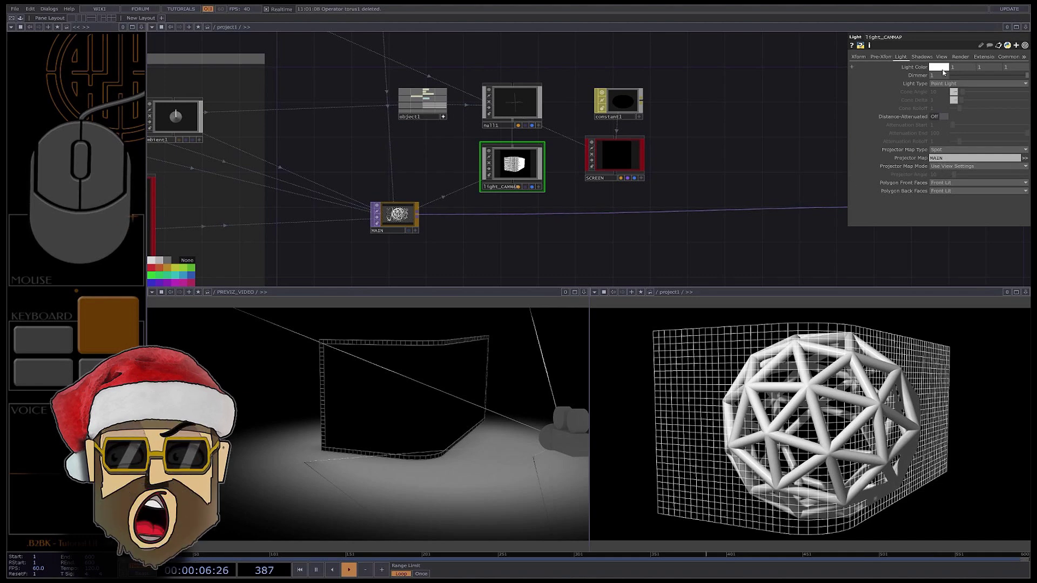
pyautogui.click(947, 60)
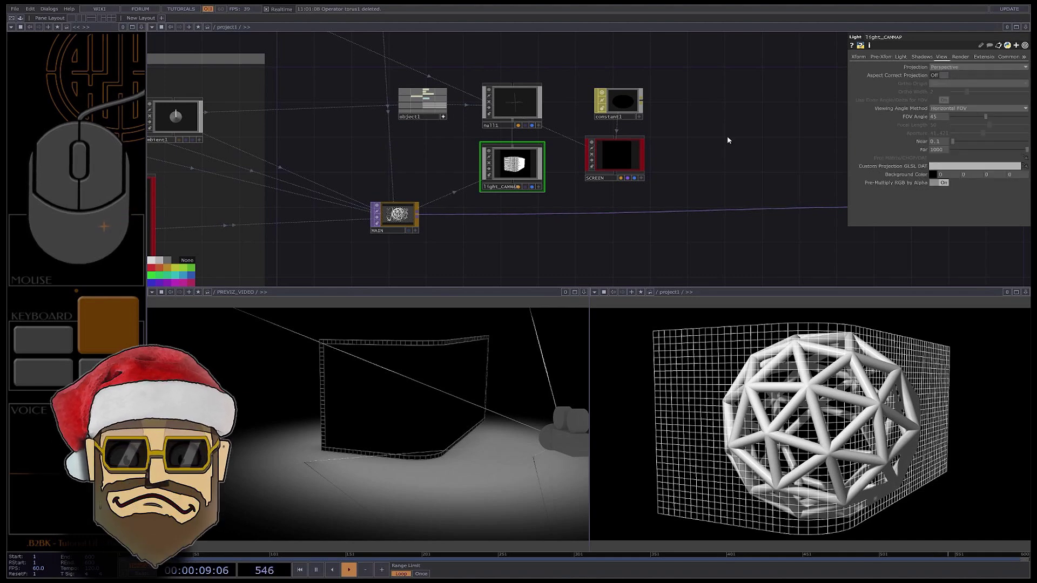
pyautogui.click(862, 122)
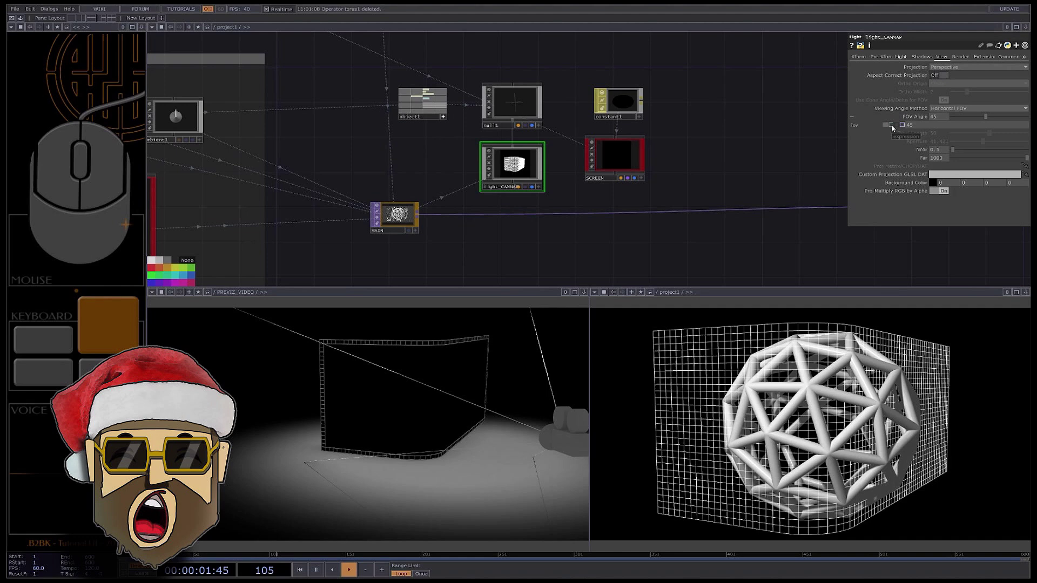
pyautogui.doubleClick(895, 128)
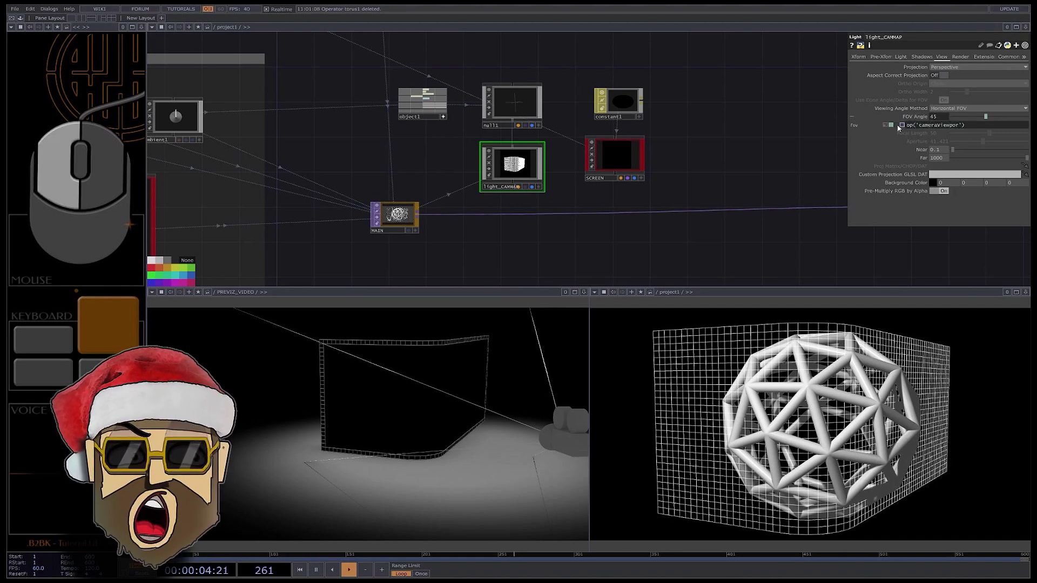
pyautogui.click(987, 127)
pyautogui.click(614, 164)
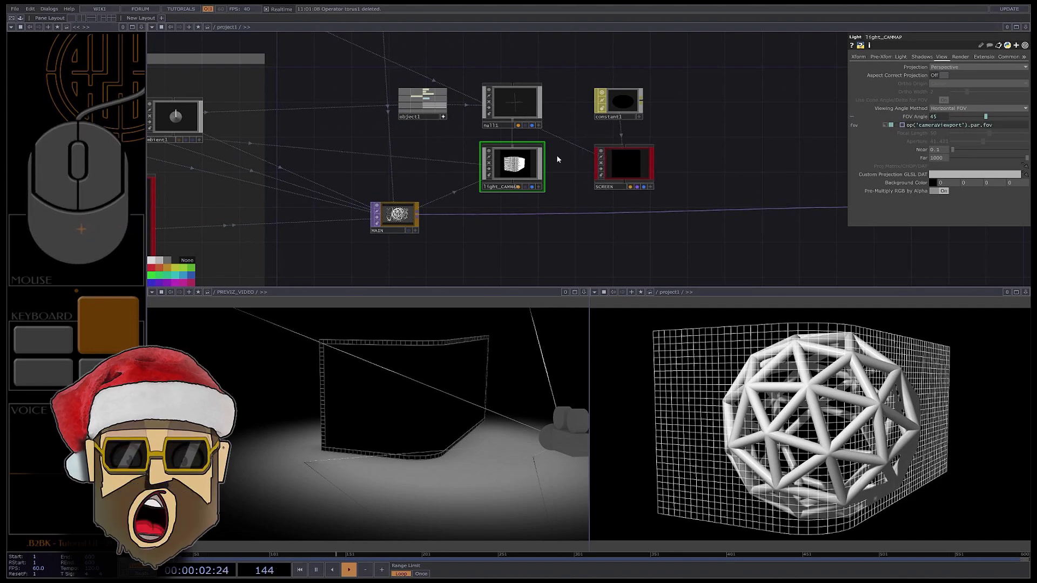
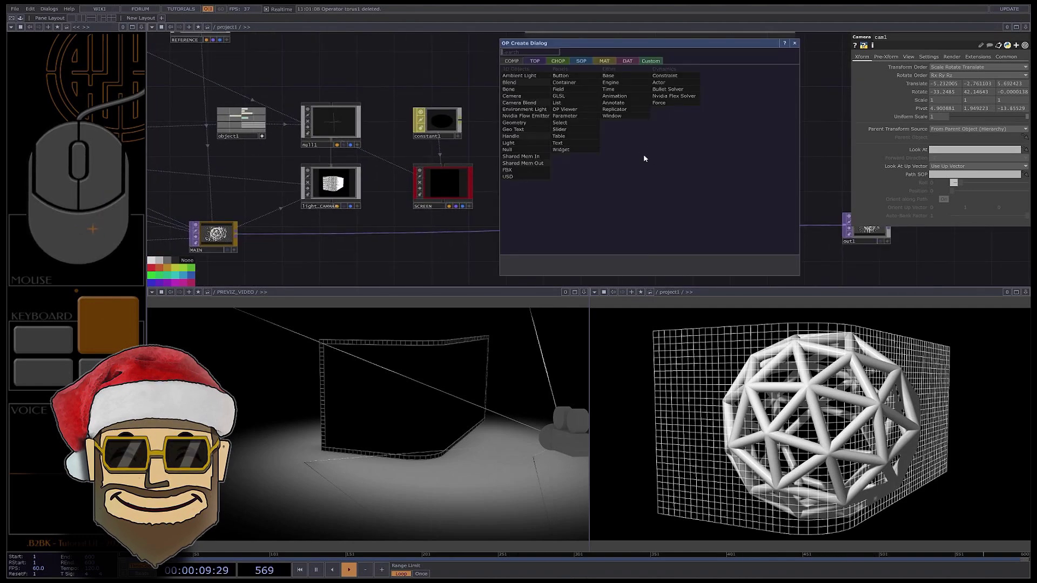
# Add a Render TOP below cam1 for the screen projection.
pyautogui.press('r')
pyautogui.click(538, 65)
pyautogui.click(652, 151)
pyautogui.click(931, 87)
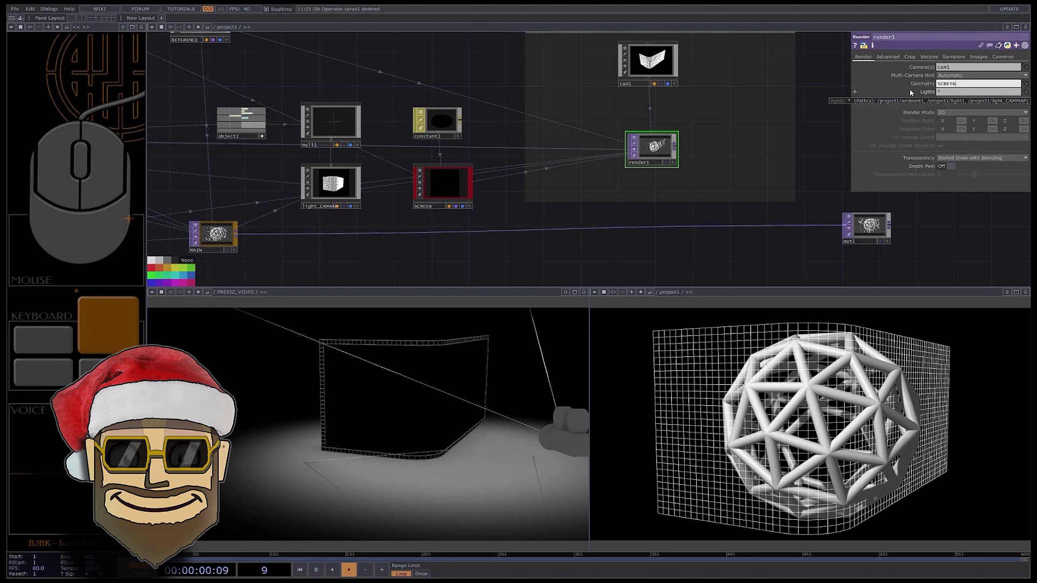
# Point render1 at cam1, SCREEN and light_CAMMAP, with Aspect Correct Projection on.
pyautogui.click(916, 94)
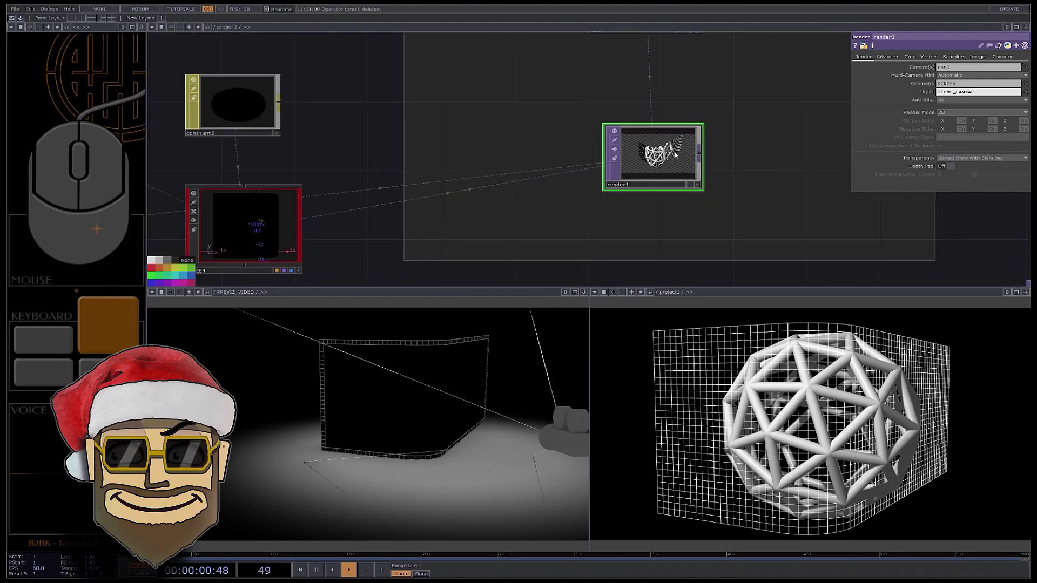
pyautogui.click(668, 156)
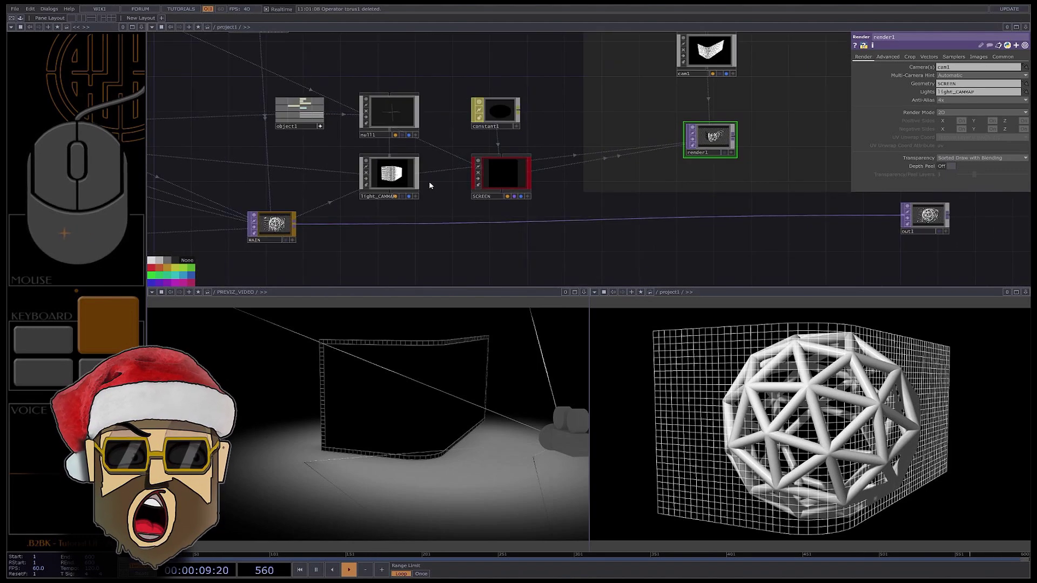
pyautogui.click(405, 182)
pyautogui.moveTo(921, 59); pyautogui.dragTo(908, 59)
pyautogui.click(907, 58)
pyautogui.click(944, 57)
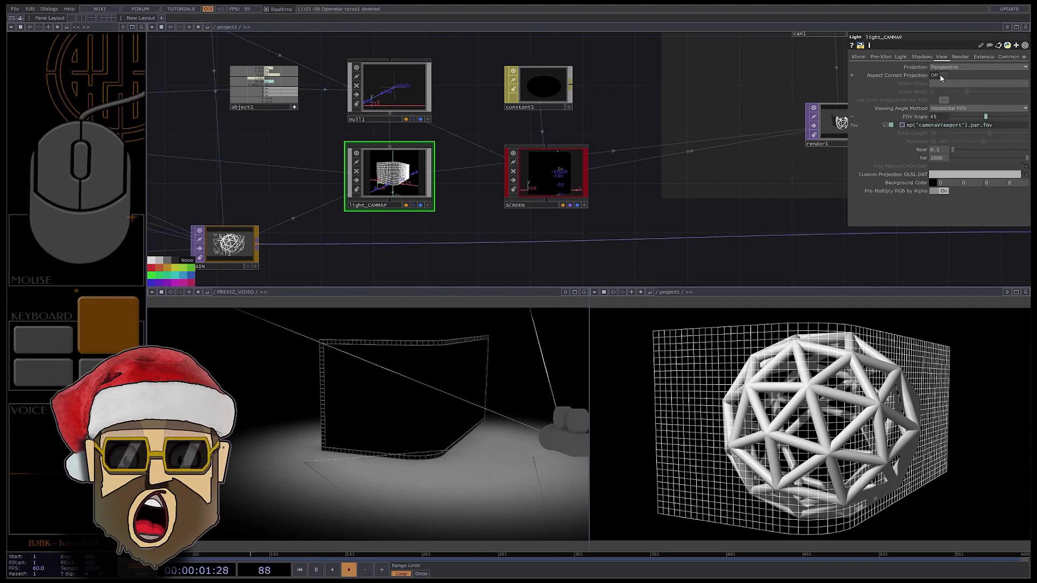
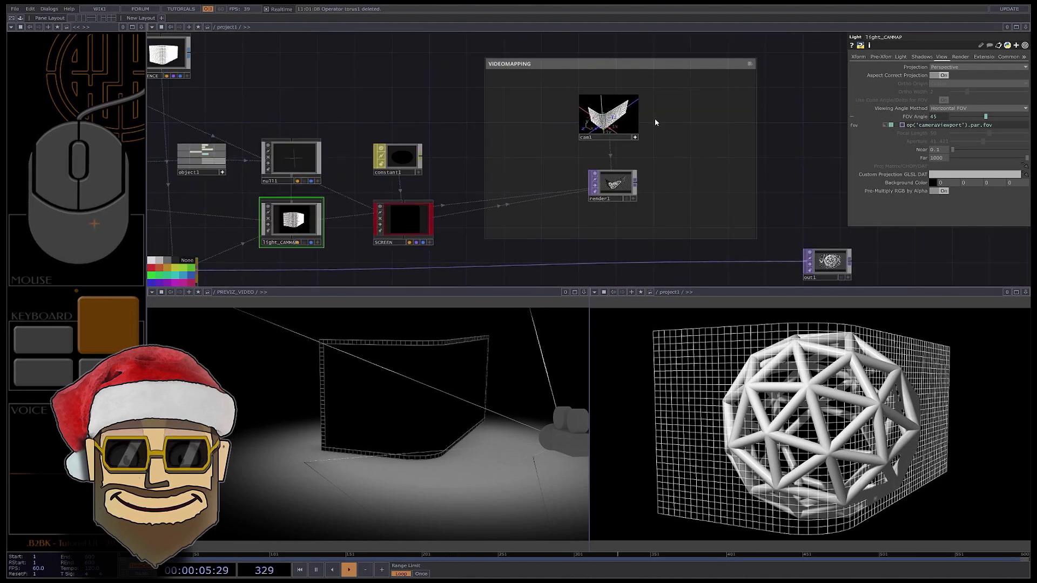
# Add a new Render TOP inside the LED WALL annotation.
pyautogui.middleClick(719, 178)
pyautogui.moveTo(714, 167); pyautogui.dragTo(752, 177)
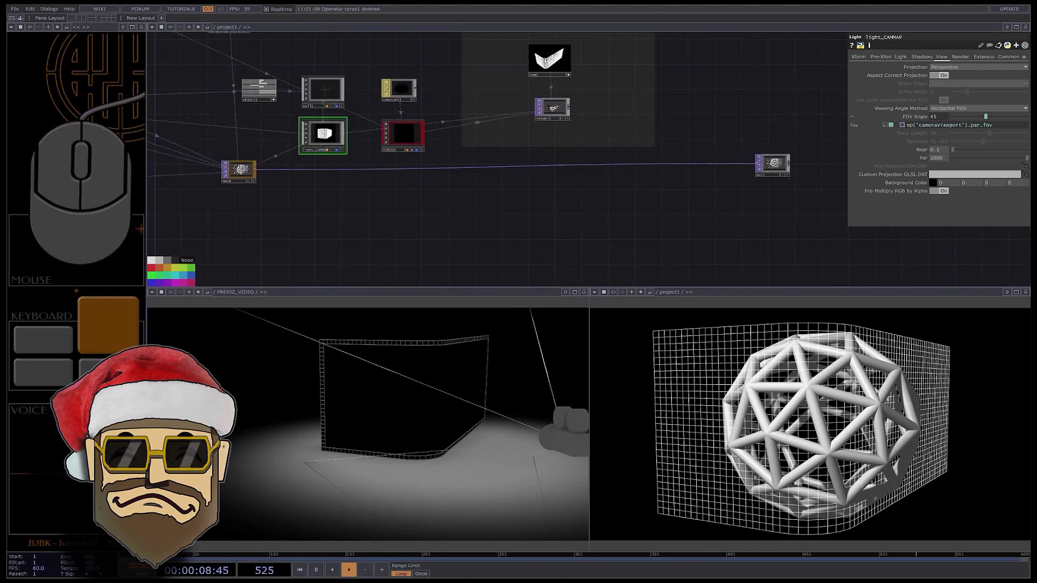
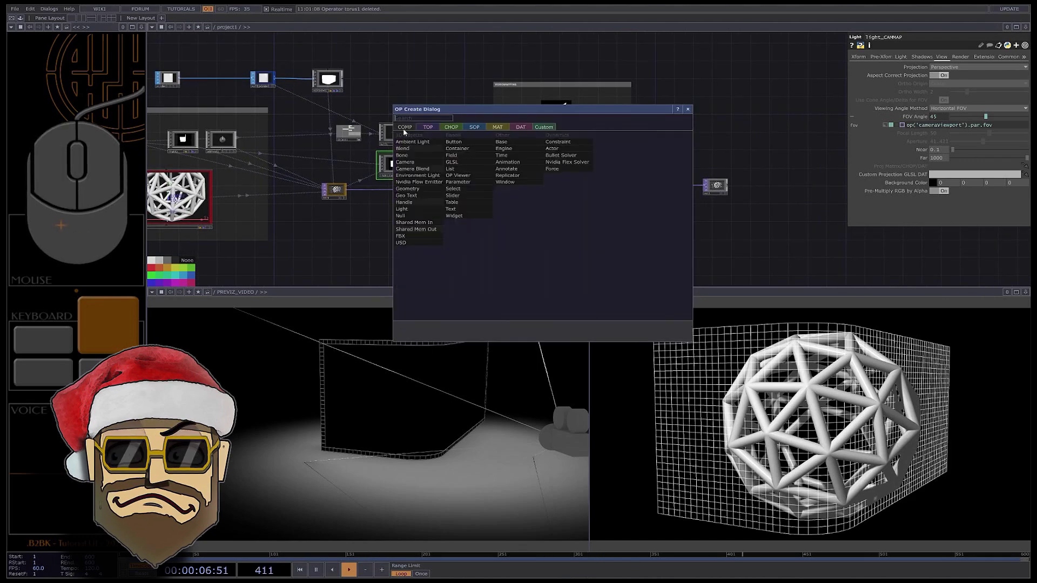
pyautogui.click(535, 226)
pyautogui.moveTo(558, 190); pyautogui.dragTo(626, 190)
pyautogui.doubleClick(522, 187)
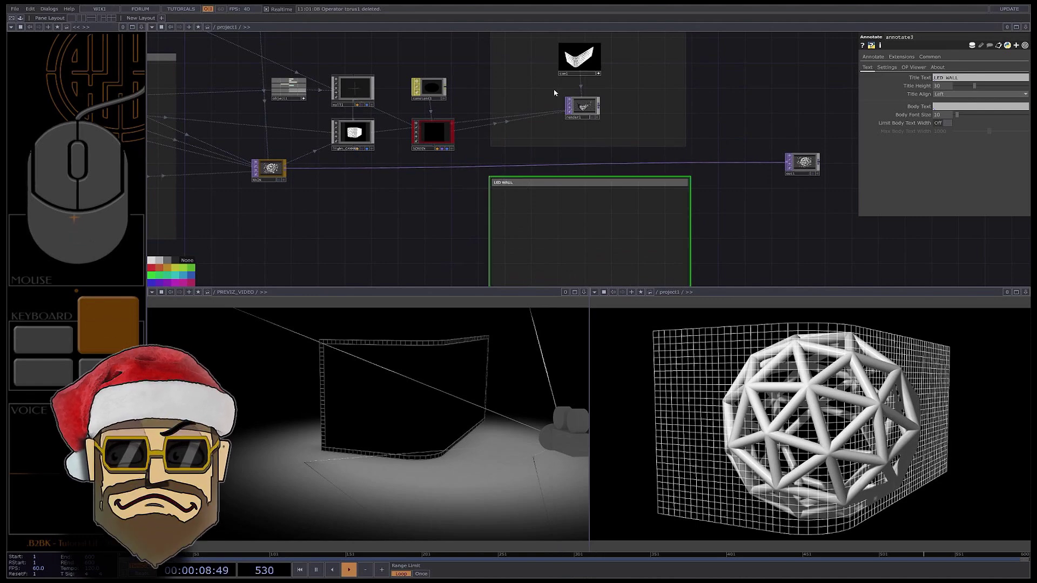
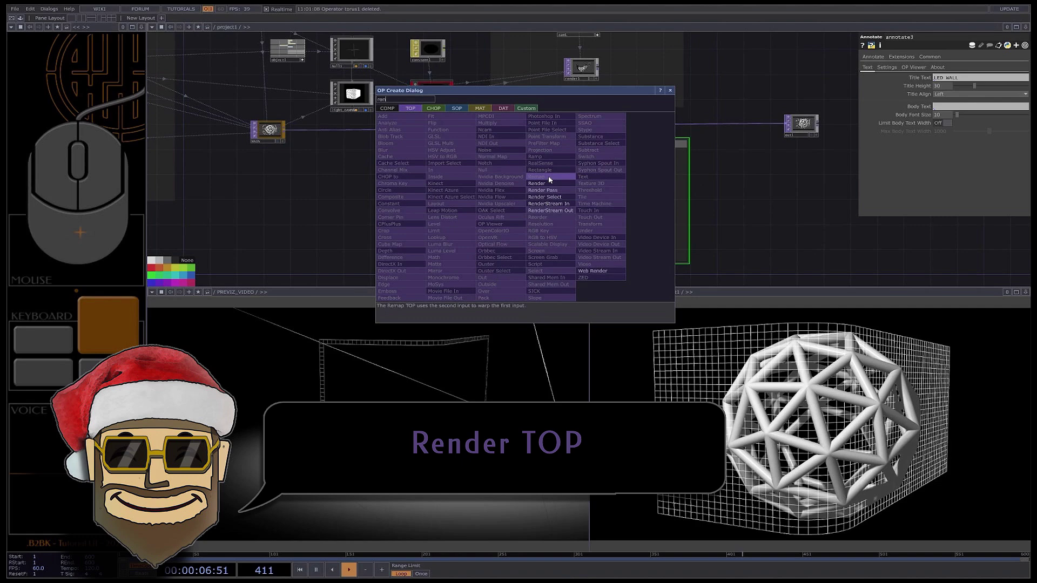
pyautogui.click(550, 184)
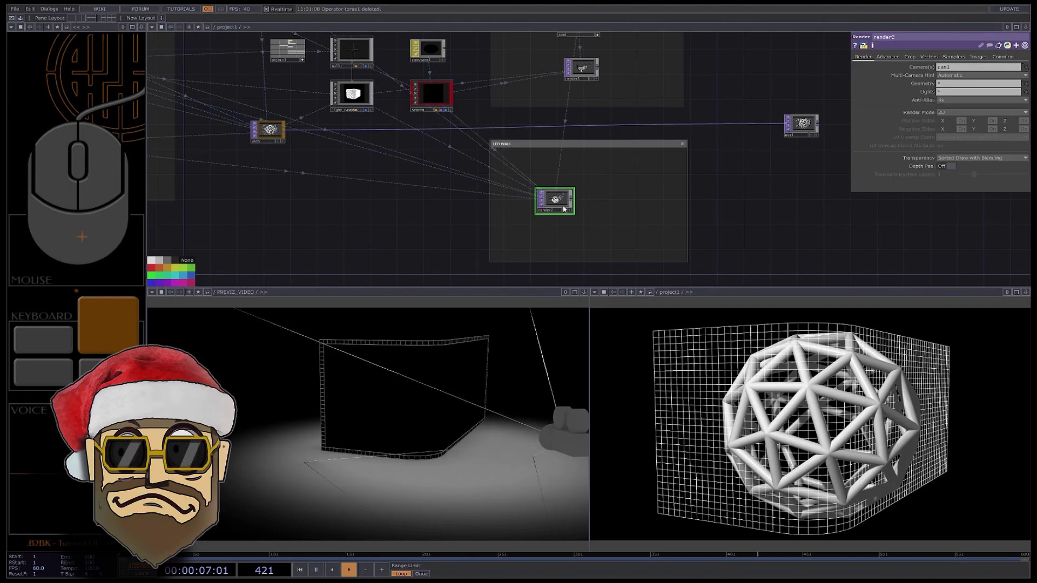
pyautogui.middleClick(567, 210)
pyautogui.middleClick(562, 212)
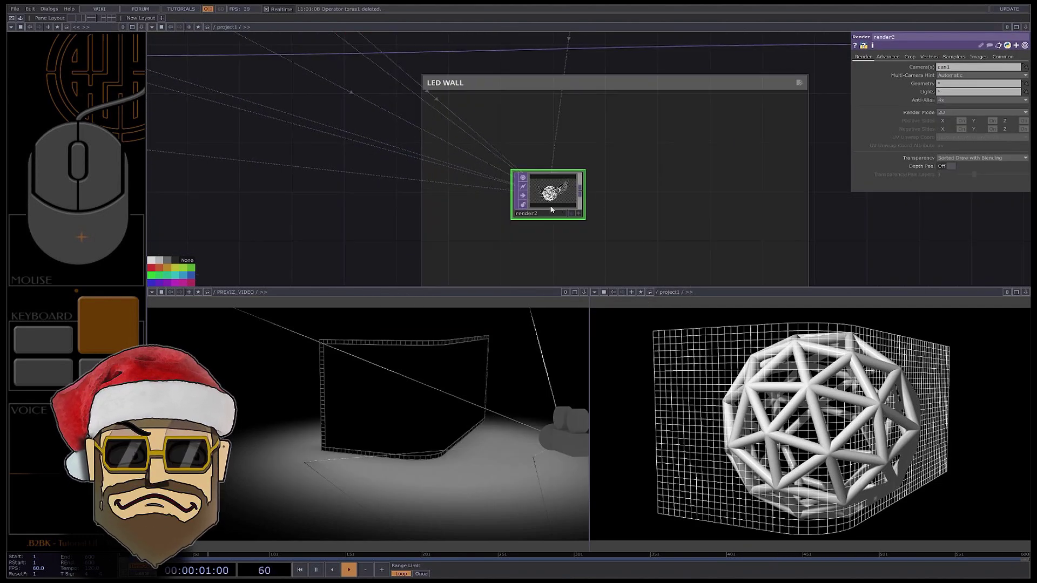
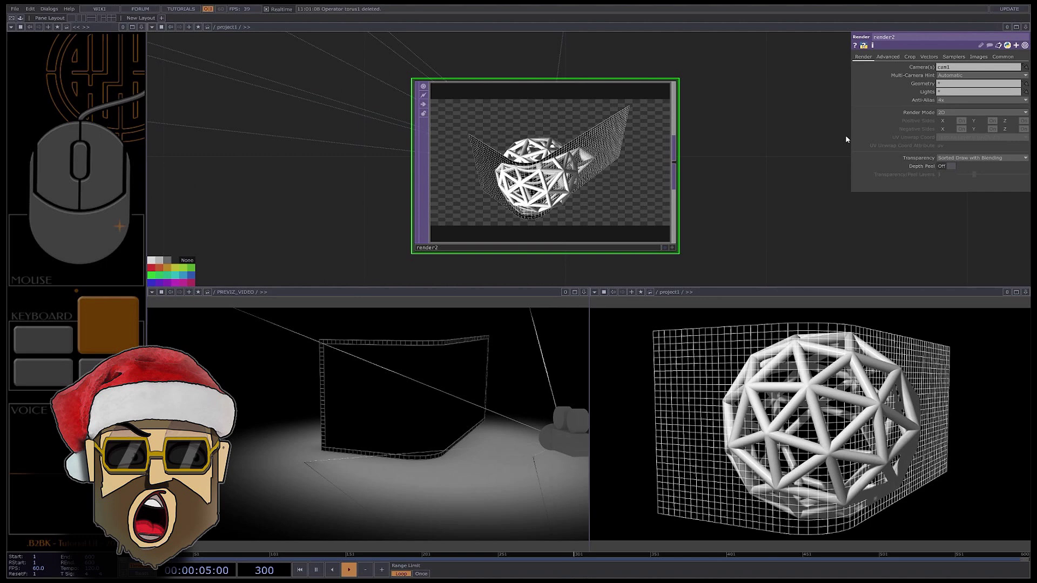
# Set the LED wall render's resolution to a wide 3000 by 1000.
pyautogui.click(950, 115)
pyautogui.click(952, 160)
pyautogui.click(1003, 59)
pyautogui.moveTo(963, 70); pyautogui.dragTo(876, 108)
pyautogui.click(941, 65)
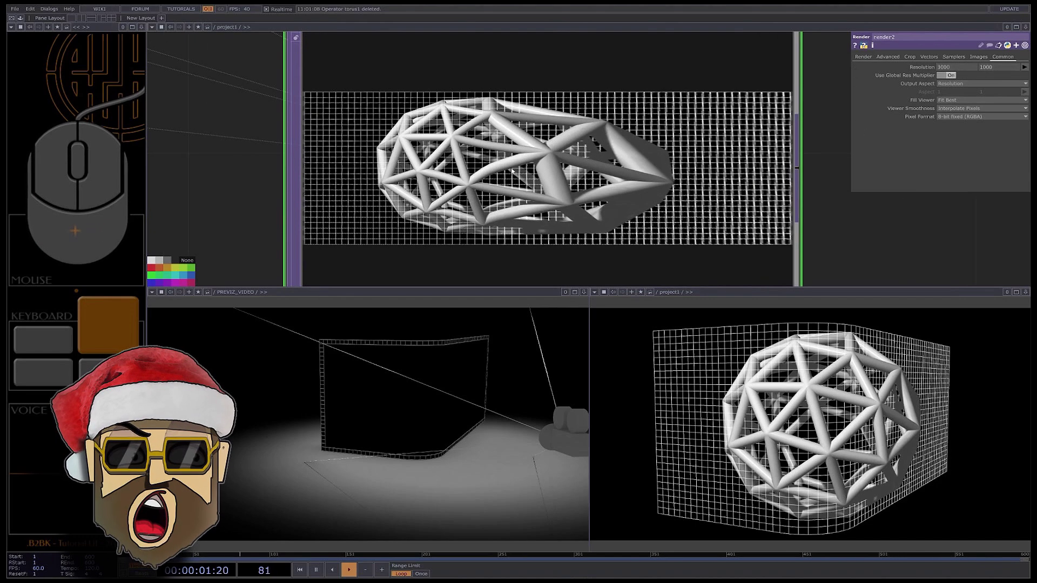
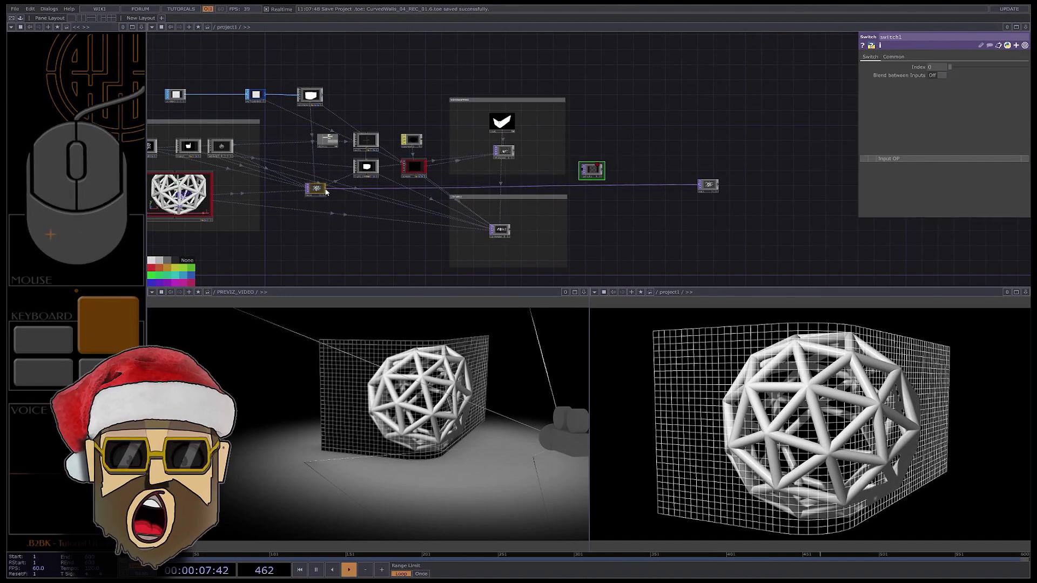
# Wire MAIN, VM_Render and LW_Render into switch1 and route it to out1.
pyautogui.moveTo(363, 196); pyautogui.dragTo(585, 180)
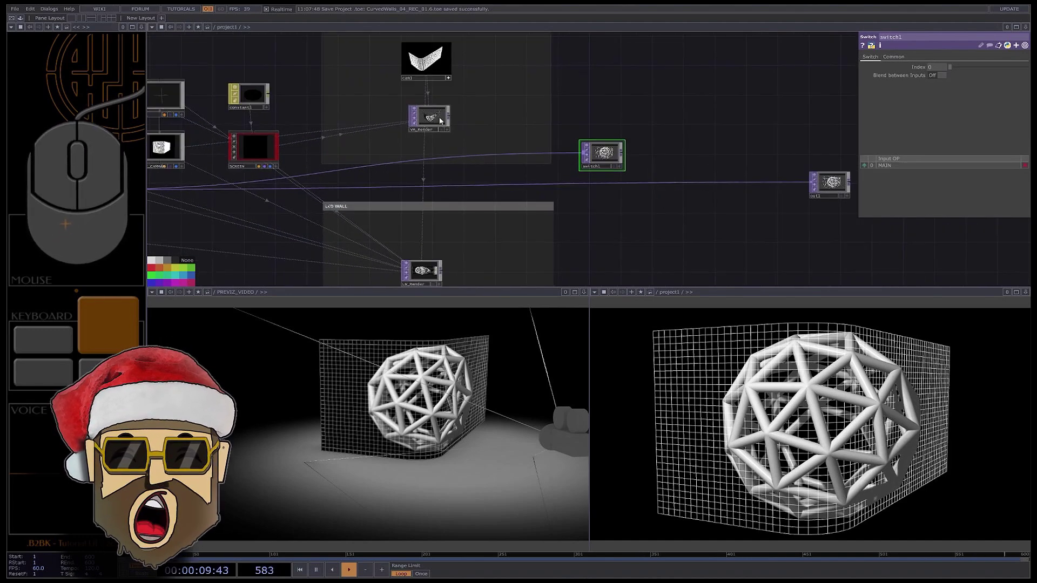
pyautogui.moveTo(468, 125); pyautogui.dragTo(564, 184)
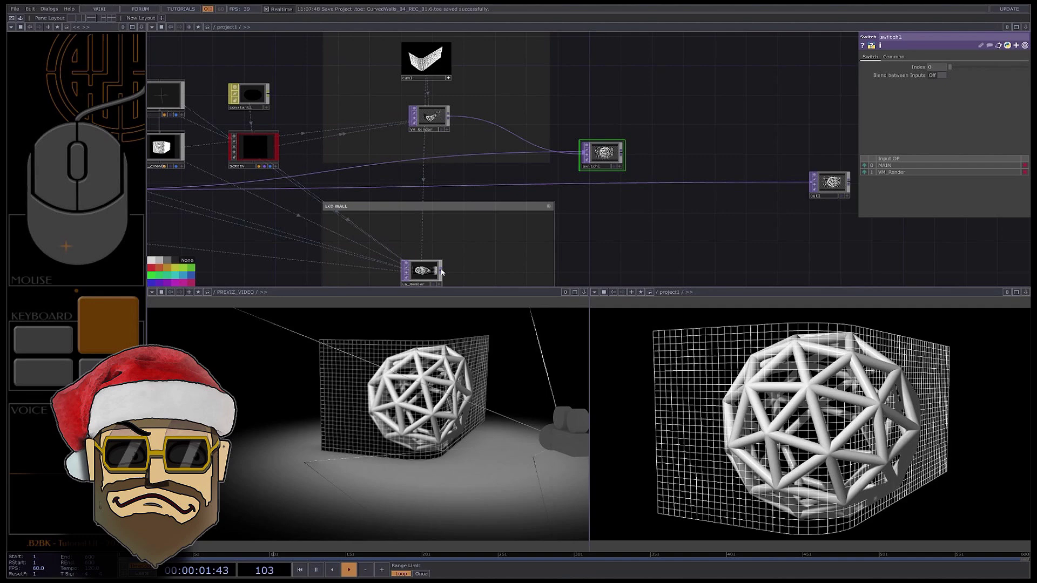
pyautogui.moveTo(607, 151); pyautogui.dragTo(616, 162)
pyautogui.click(613, 160)
pyautogui.moveTo(652, 169); pyautogui.dragTo(666, 181)
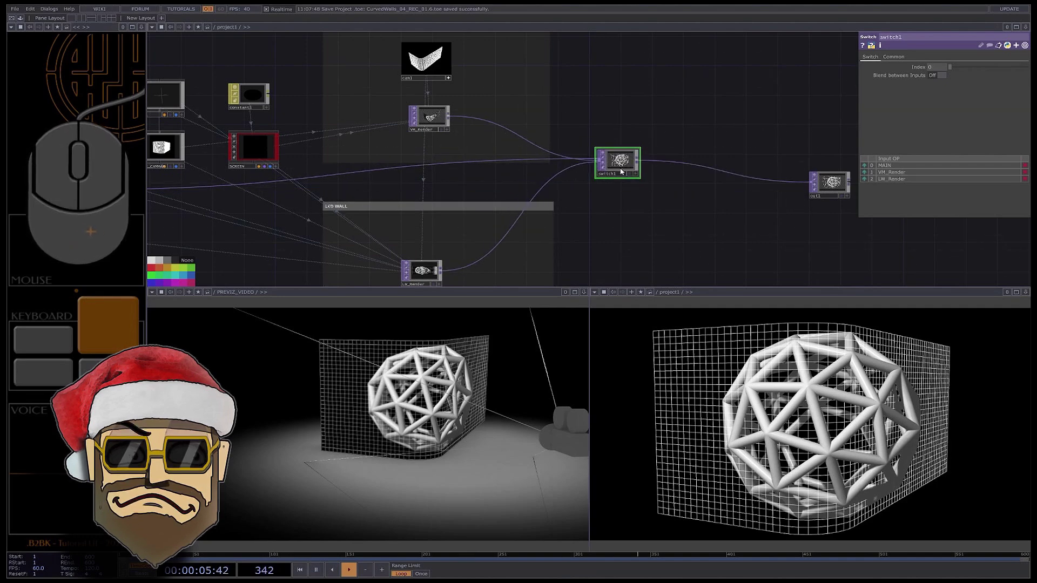
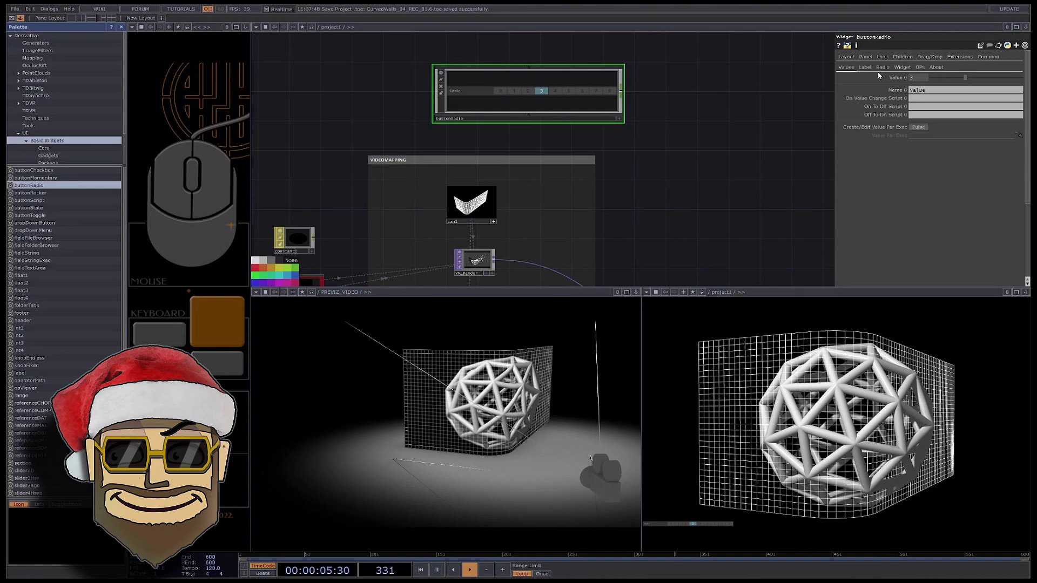
# Label the radio buttons MAIN VIDEOMAPPING LEDWALL, drive the switch index through a null, and test VIDEOMAPPING.
pyautogui.click(885, 70)
pyautogui.click(900, 79)
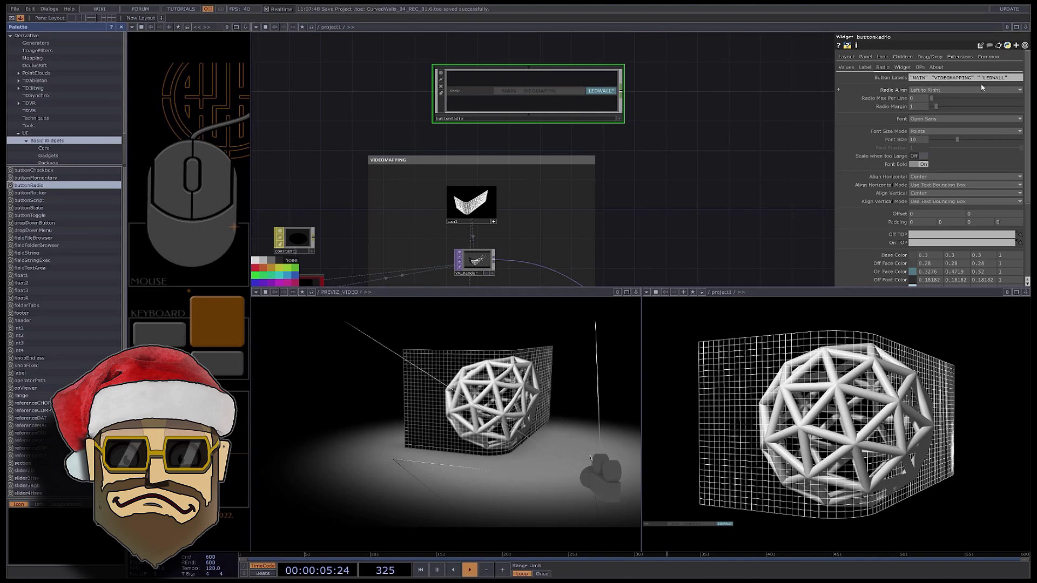
pyautogui.moveTo(986, 80); pyautogui.dragTo(609, 76)
pyautogui.moveTo(609, 77); pyautogui.dragTo(625, 95)
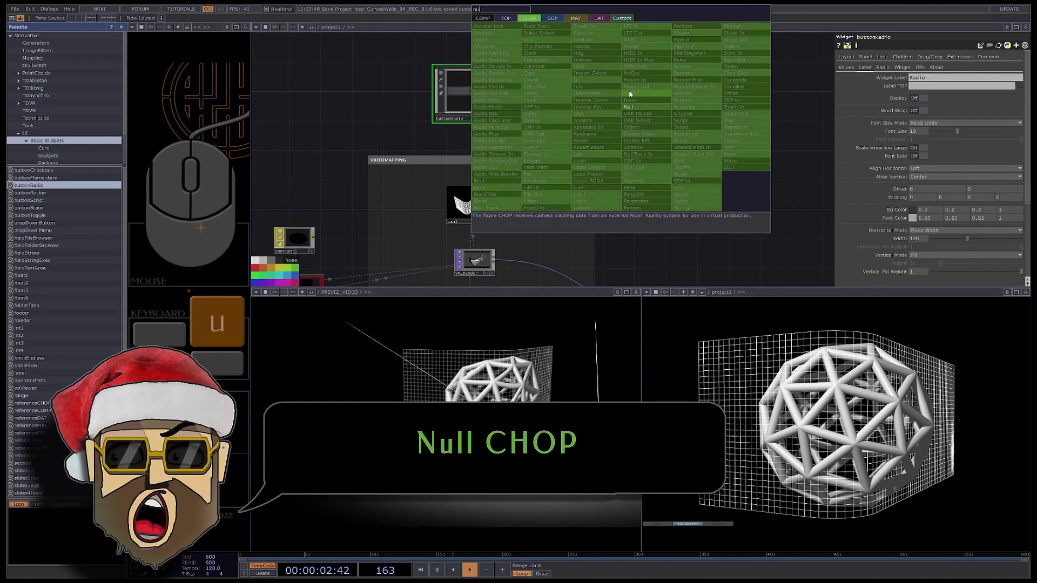
pyautogui.moveTo(659, 115); pyautogui.dragTo(665, 95)
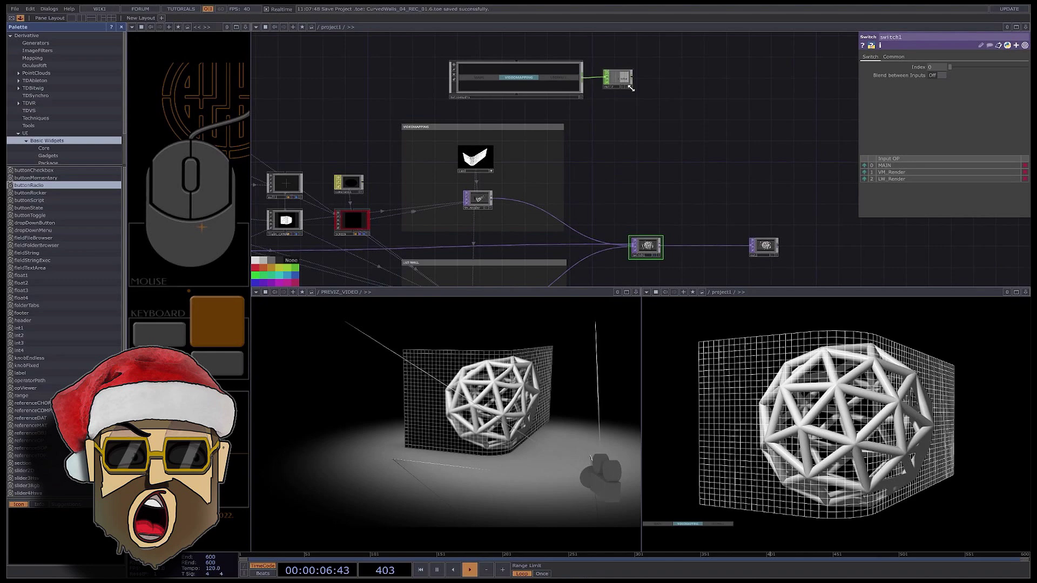
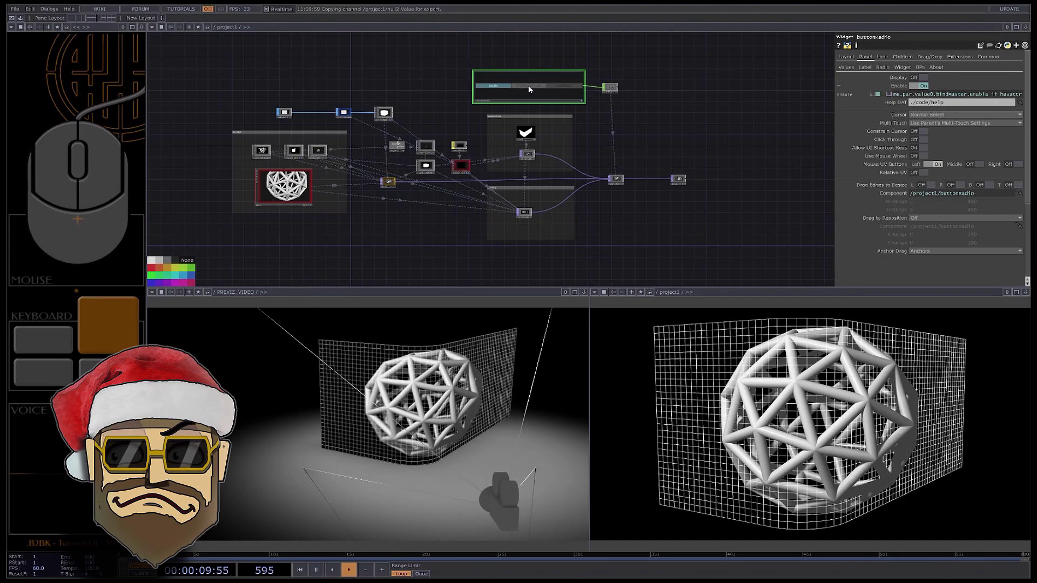
pyautogui.click(532, 89)
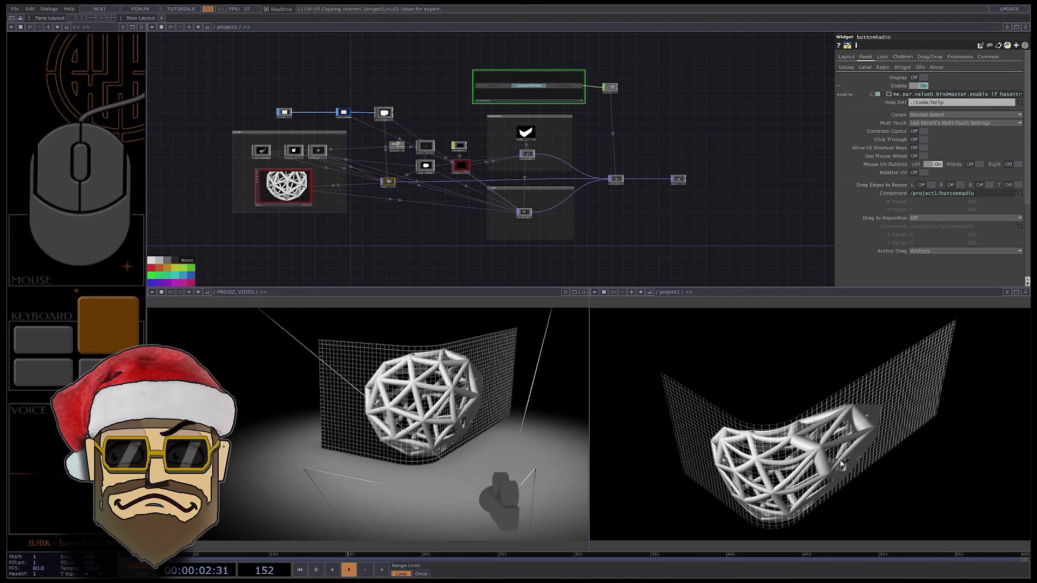
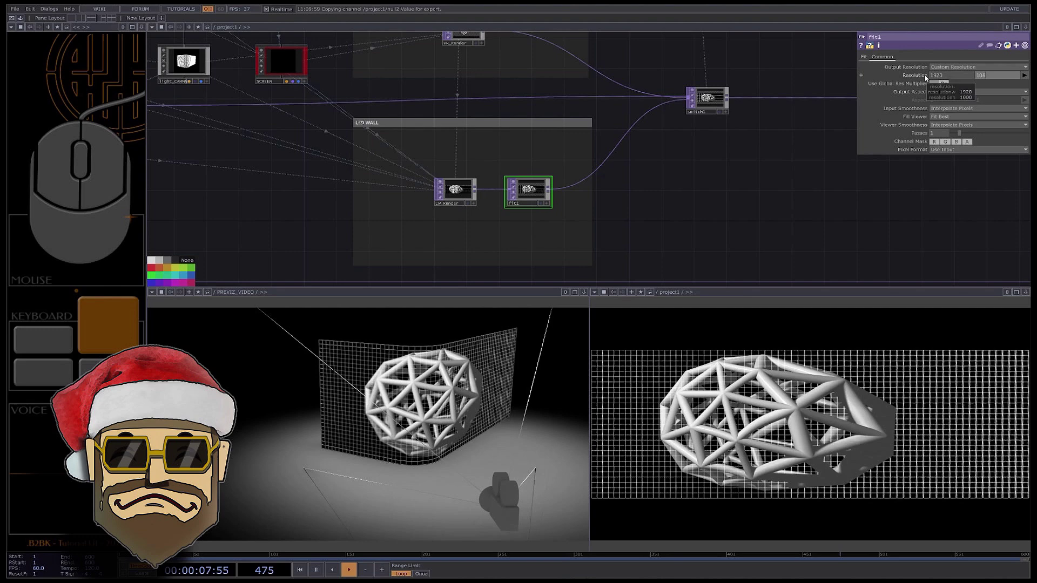
# Fit the LW_Render output to a custom 1920 by 1080 resolution before switch1.
pyautogui.click(774, 205)
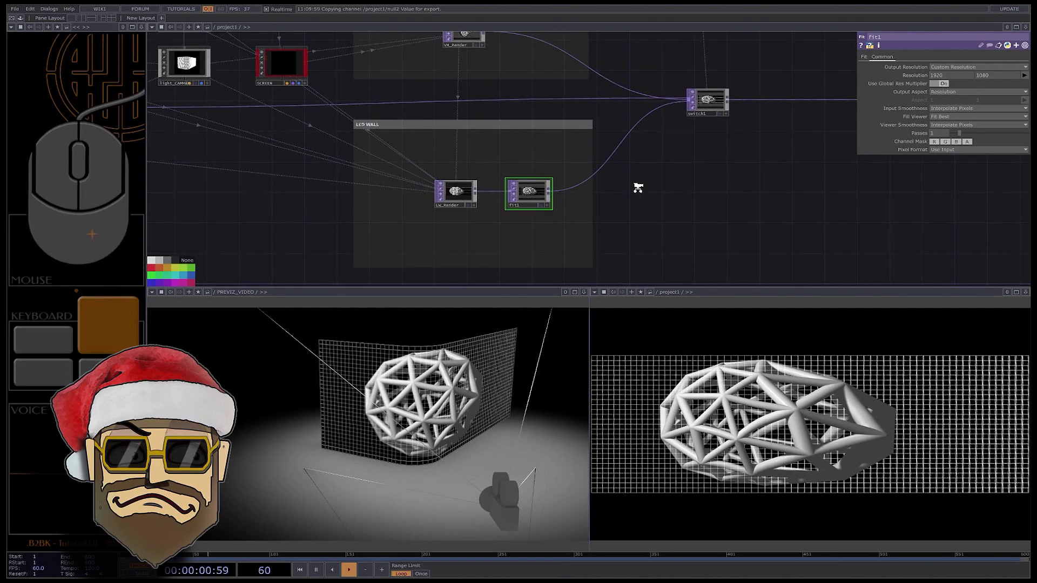
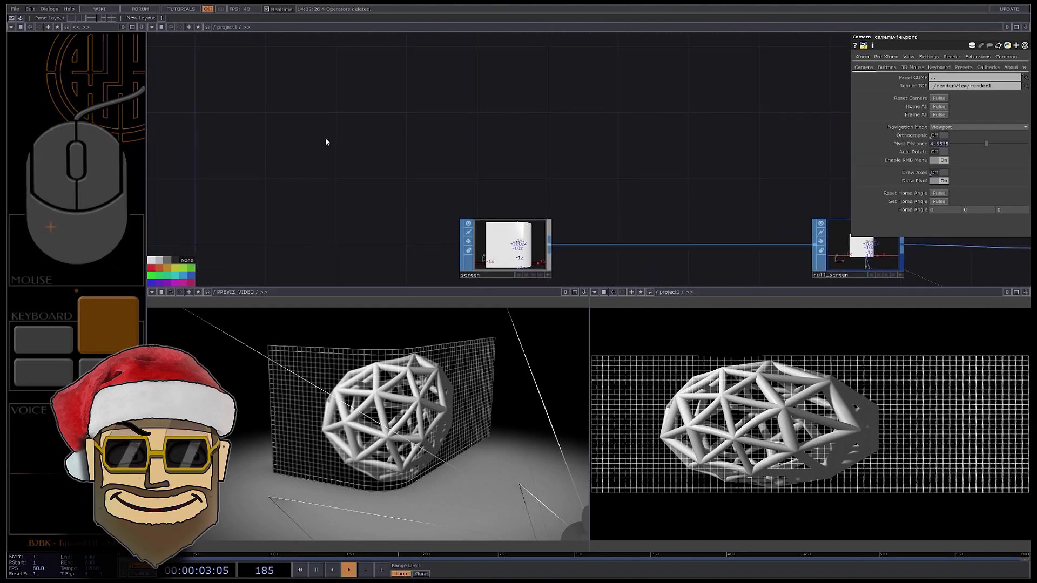
# Add a Tube SOP with 32 rows and 128 columns for the new screen.
pyautogui.press('Tab')
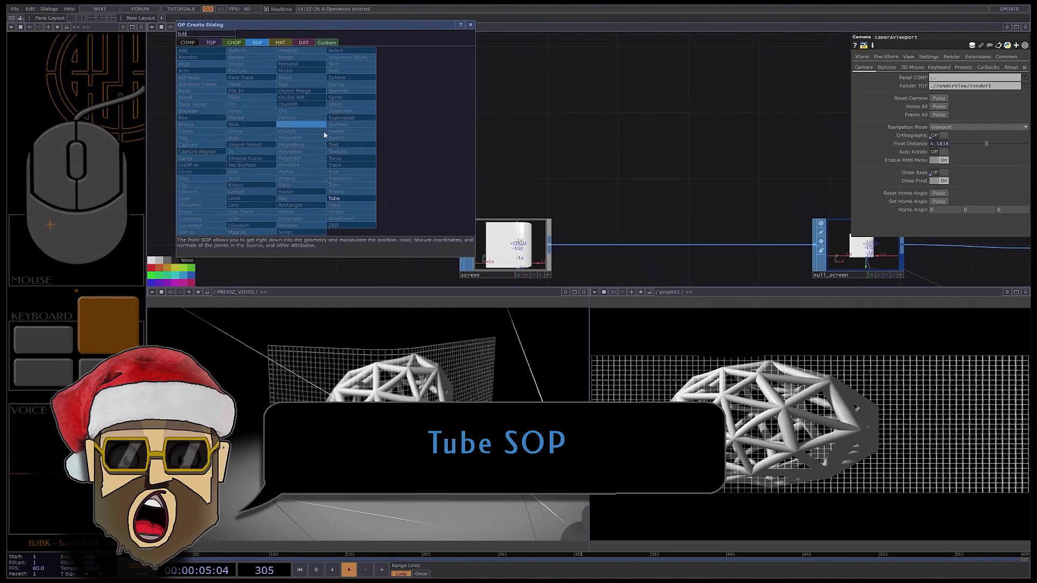
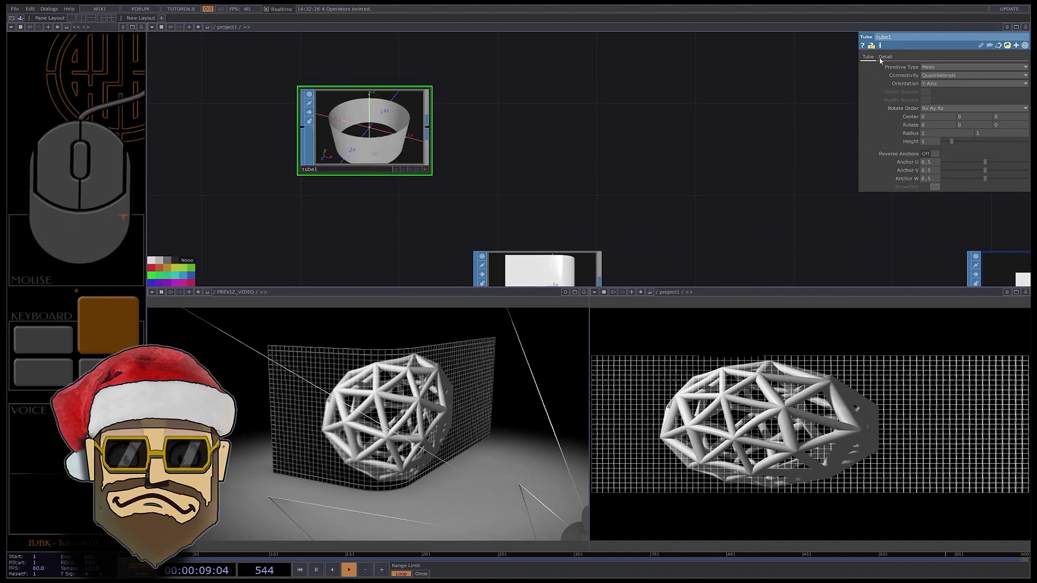
pyautogui.moveTo(892, 60); pyautogui.dragTo(938, 73)
pyautogui.moveTo(931, 72); pyautogui.dragTo(893, 72)
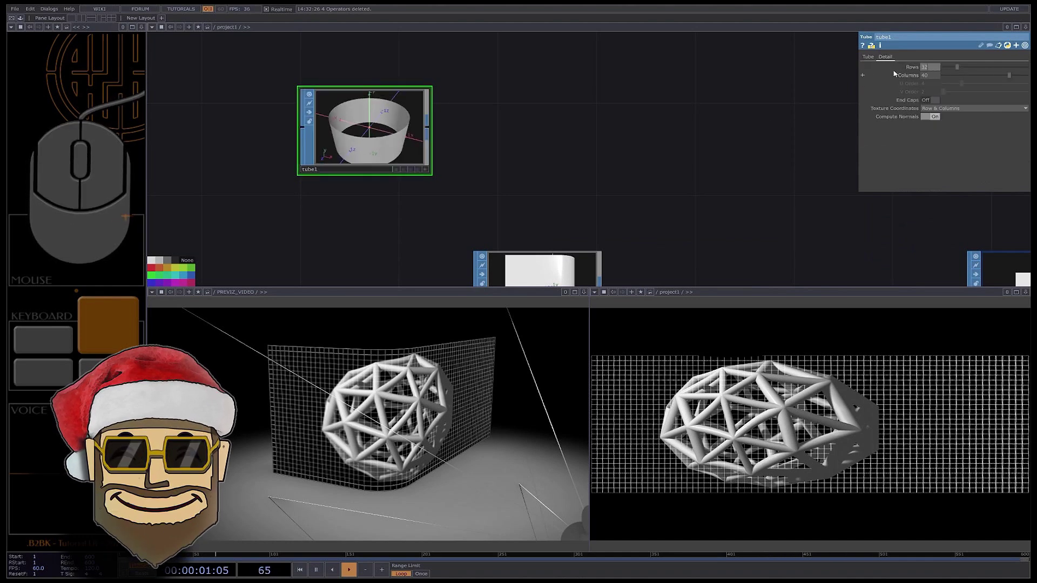
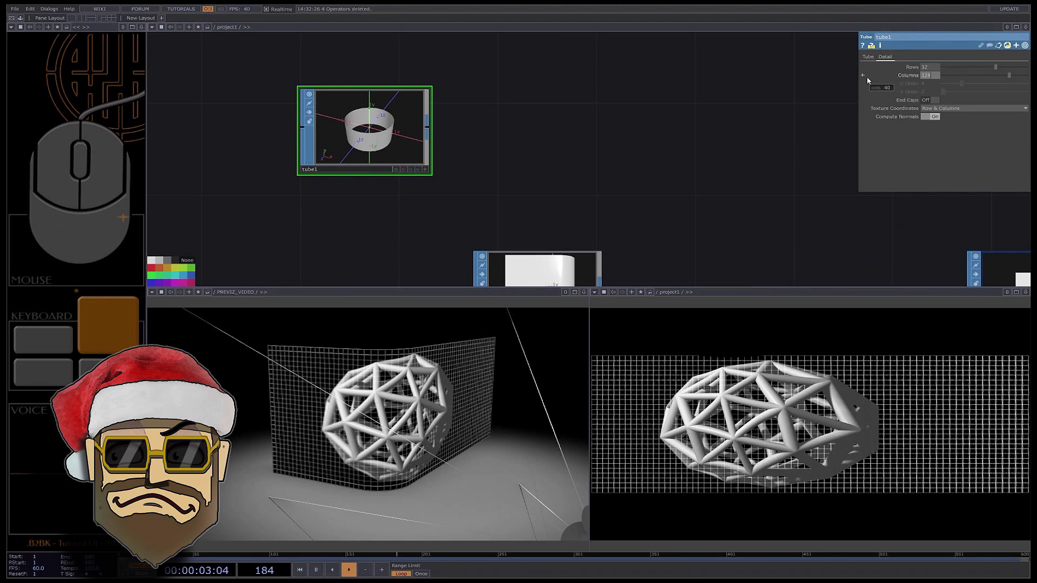
# Cut part of the tube away with a Delete SOP using a bounding box volume.
pyautogui.click(433, 128)
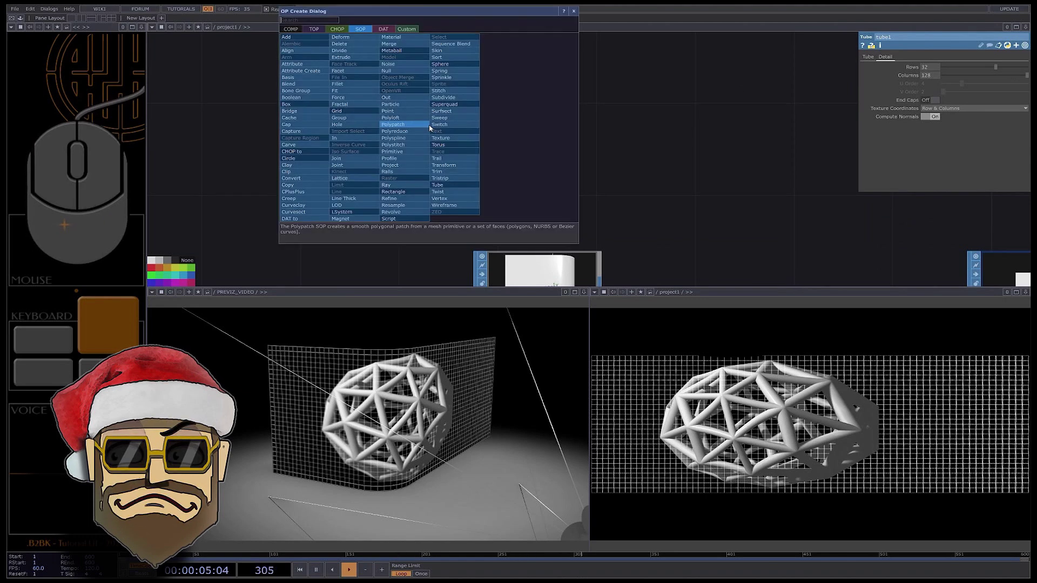
pyautogui.click(369, 51)
pyautogui.click(546, 128)
pyautogui.click(954, 86)
pyautogui.click(957, 101)
pyautogui.click(937, 59)
pyautogui.click(952, 72)
pyautogui.doubleClick(603, 171)
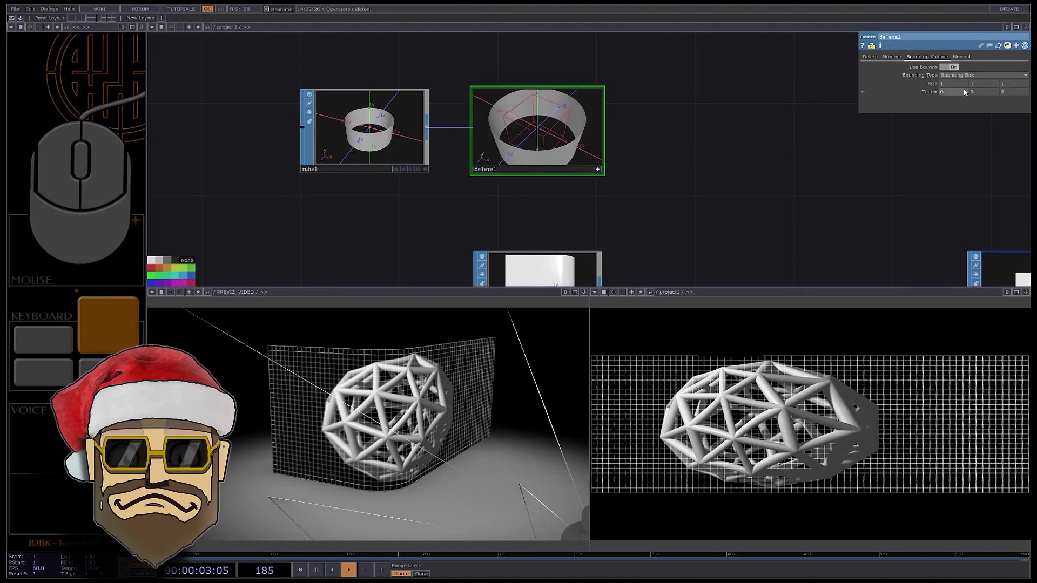
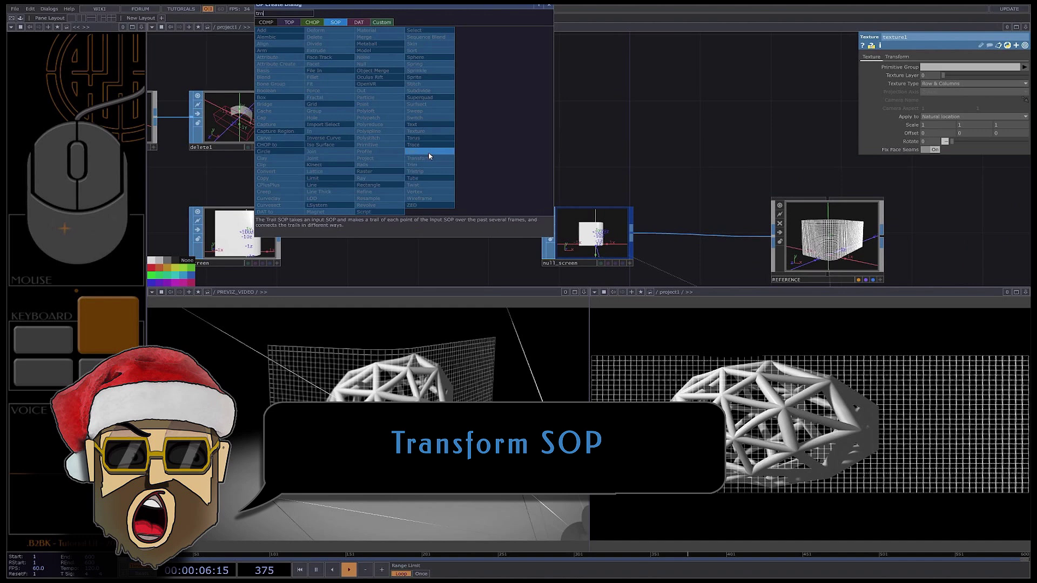
# Add a Transform SOP after the textured curved screen strip.
pyautogui.click(488, 120)
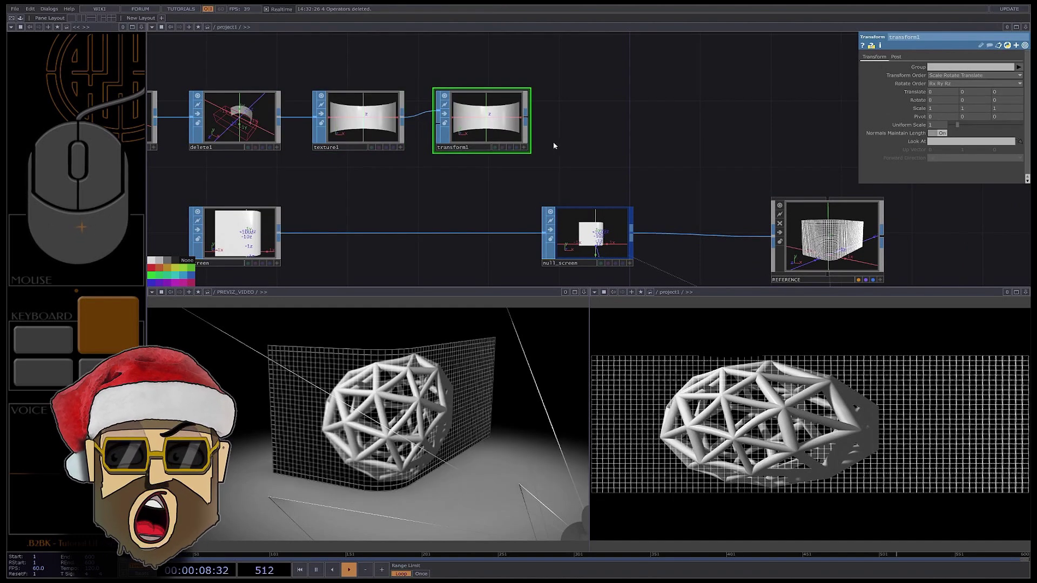
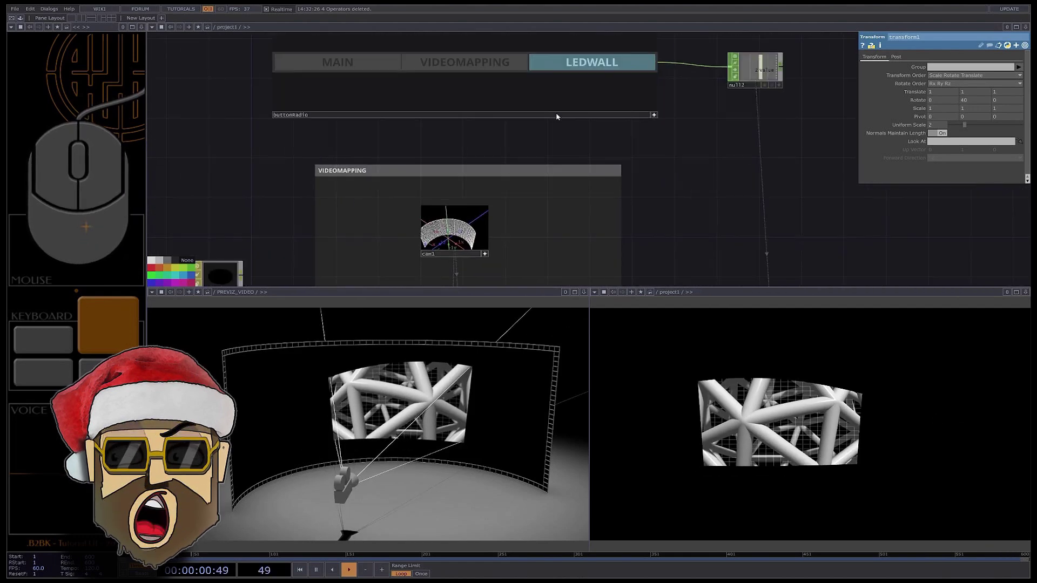
# Switch the output to VIDEOMAPPING and inspect the lattice warped onto the curved strip.
pyautogui.click(468, 65)
pyautogui.moveTo(773, 432); pyautogui.dragTo(731, 414)
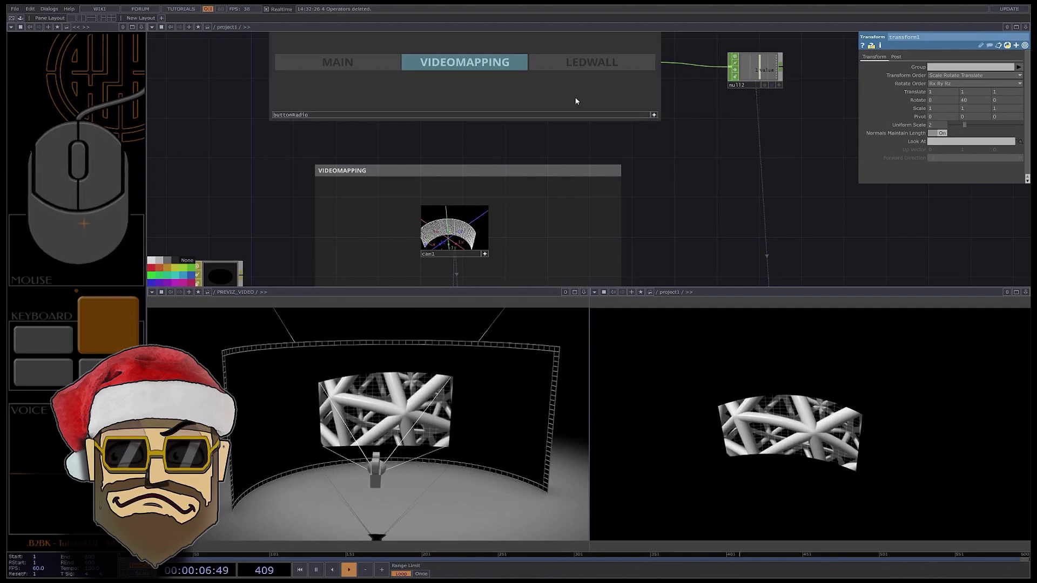